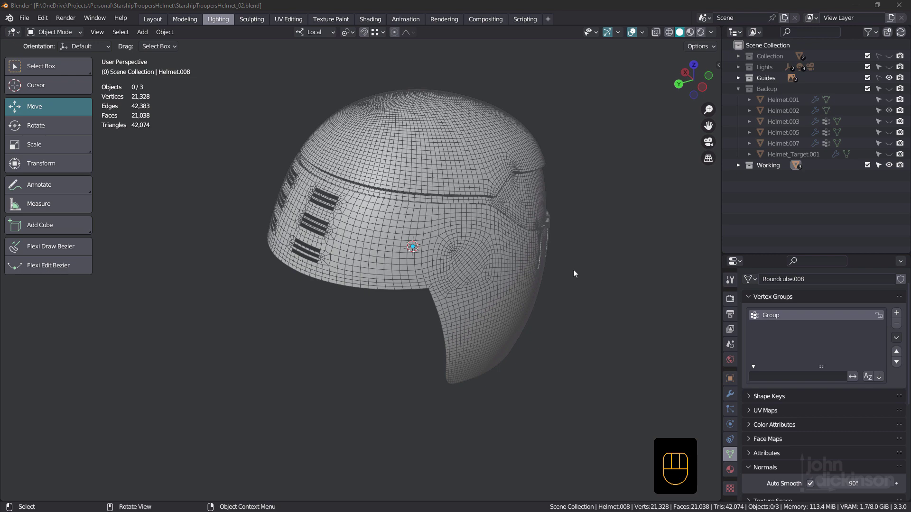
# Orbit around the finished helmet to inspect the slotted side, the other side and the front.
pyautogui.moveTo(477, 216); pyautogui.dragTo(449, 210)
pyautogui.press('shift+space')
pyautogui.moveTo(472, 231); pyautogui.dragTo(487, 236)
pyautogui.press('shift+space')
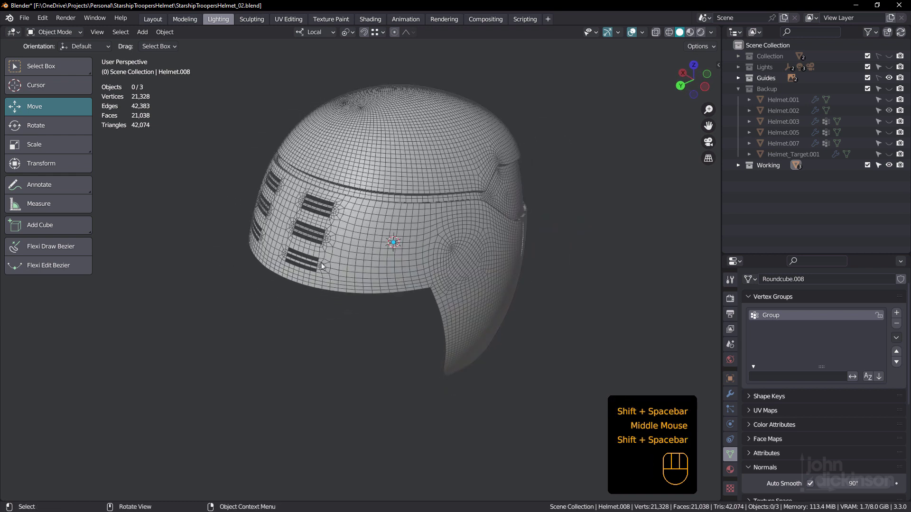
pyautogui.scroll(3)
pyautogui.scroll(3)
pyautogui.scroll(-3)
pyautogui.moveTo(481, 241); pyautogui.dragTo(437, 224)
pyautogui.moveTo(494, 246); pyautogui.dragTo(442, 252)
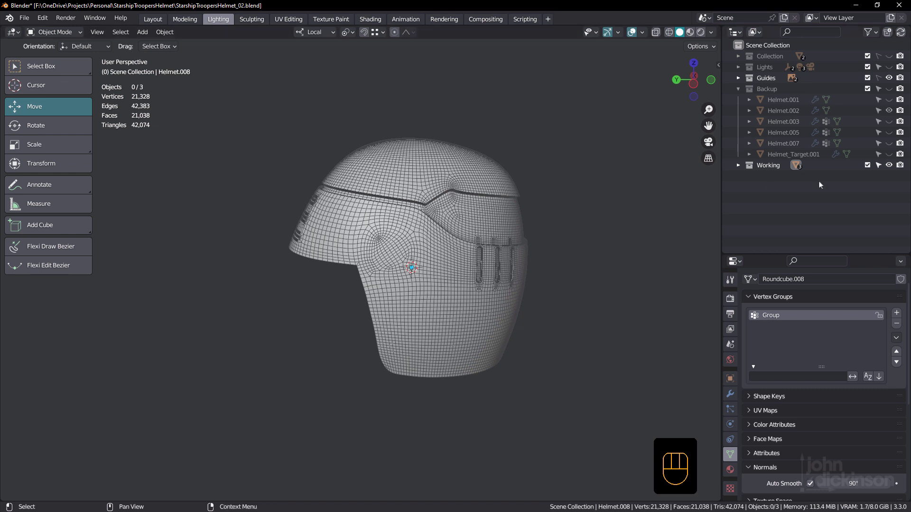
# Hide the Working collection, show Helmet_Target.001 over the sculpt with X-ray, framed from the side.
pyautogui.click(892, 169)
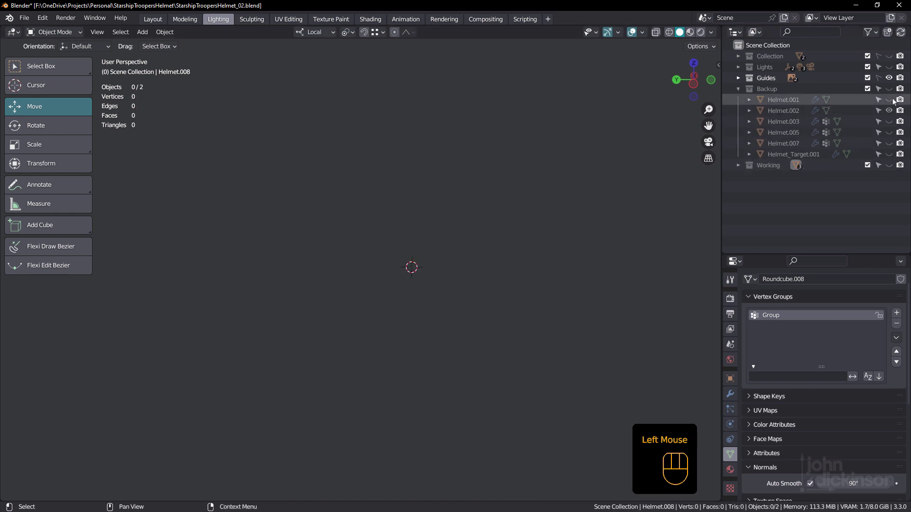
pyautogui.click(893, 93)
pyautogui.moveTo(468, 236); pyautogui.dragTo(485, 223)
pyautogui.click(890, 157)
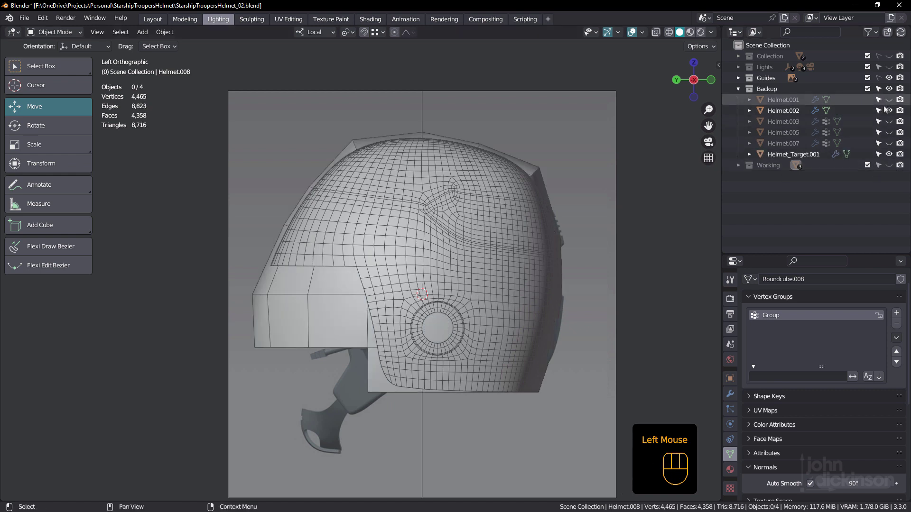
pyautogui.click(892, 113)
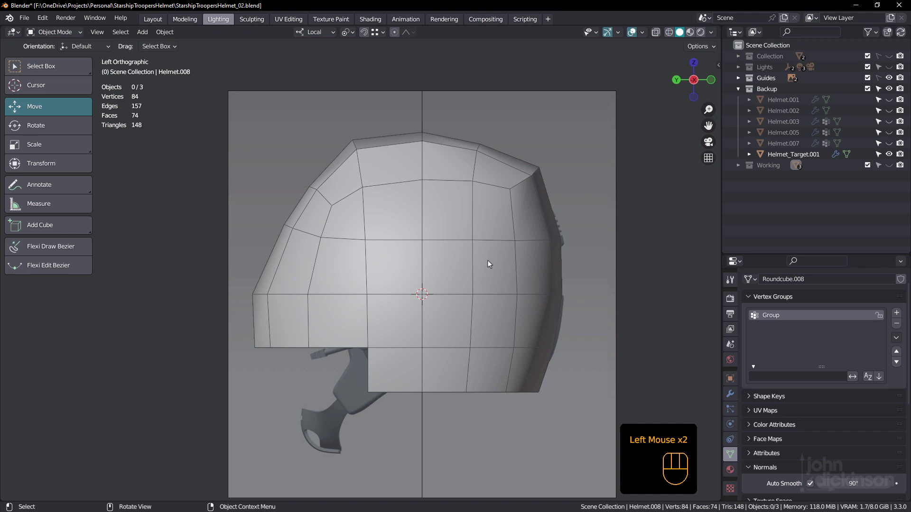
pyautogui.press('alt+z')
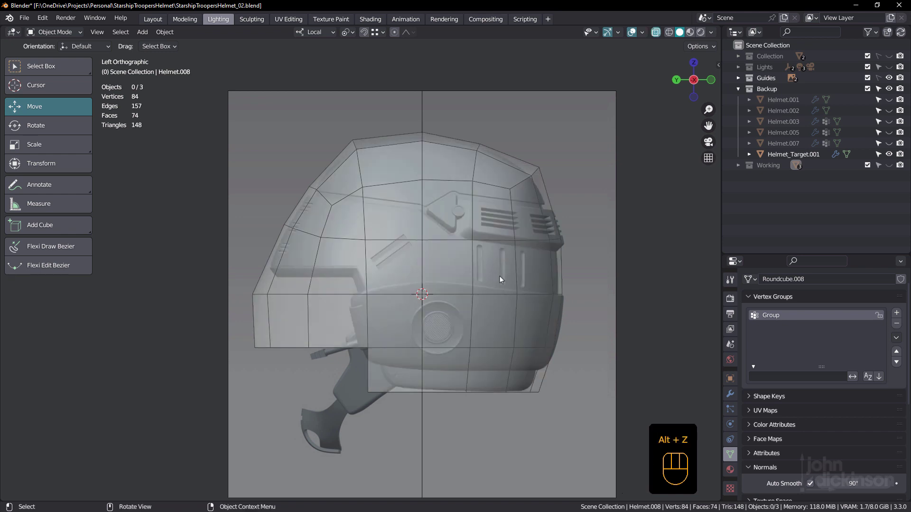
pyautogui.moveTo(399, 214); pyautogui.dragTo(510, 220)
pyautogui.moveTo(397, 233); pyautogui.dragTo(293, 238)
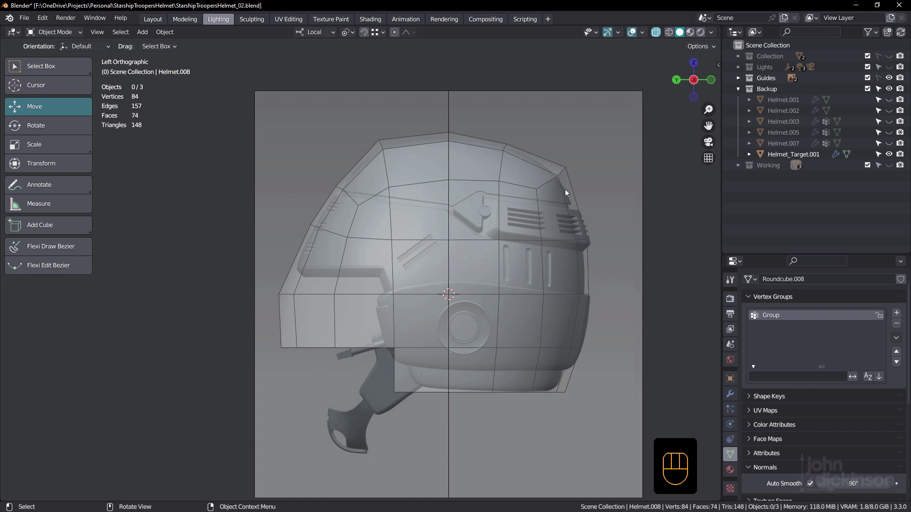
# Select the low-poly cage, enable its Subdivision edit/on-cage display, and enter Edit Mode.
pyautogui.click(553, 194)
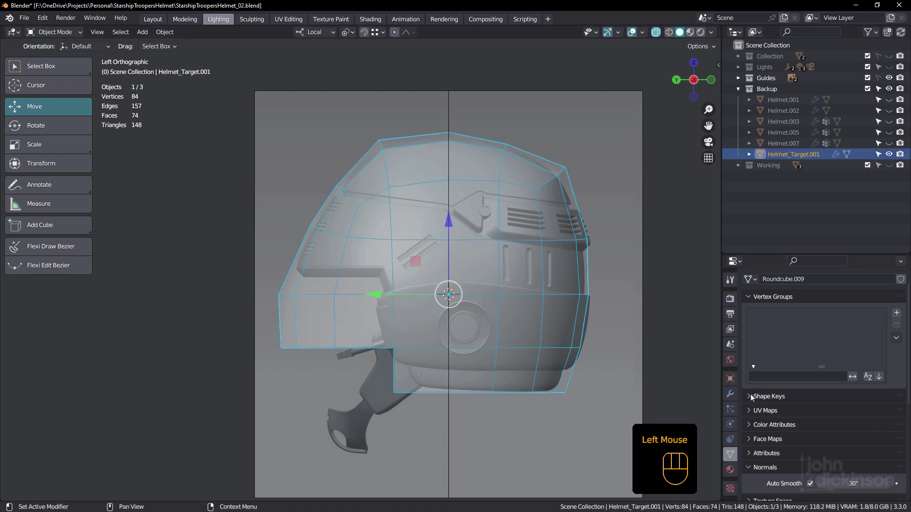
pyautogui.click(733, 396)
pyautogui.click(855, 447)
pyautogui.click(844, 446)
pyautogui.click(834, 444)
pyautogui.scroll(3)
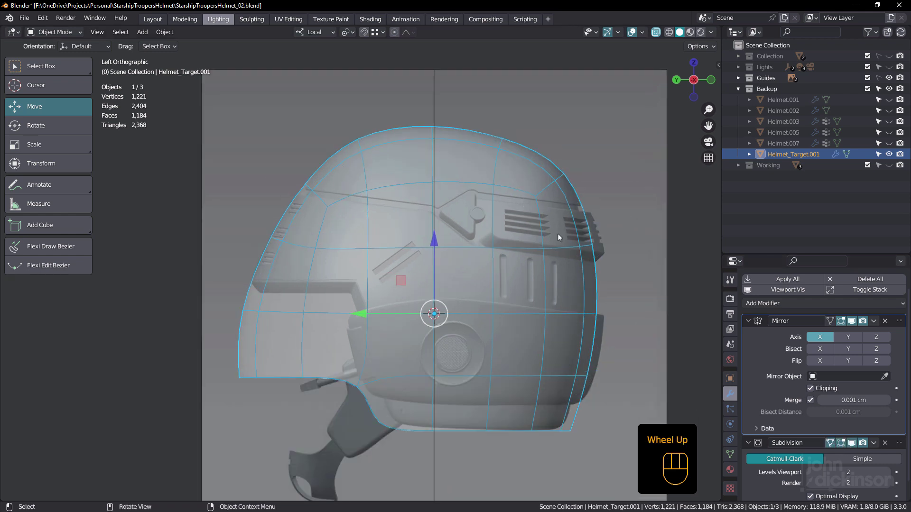
pyautogui.click(554, 184)
pyautogui.press('Tab')
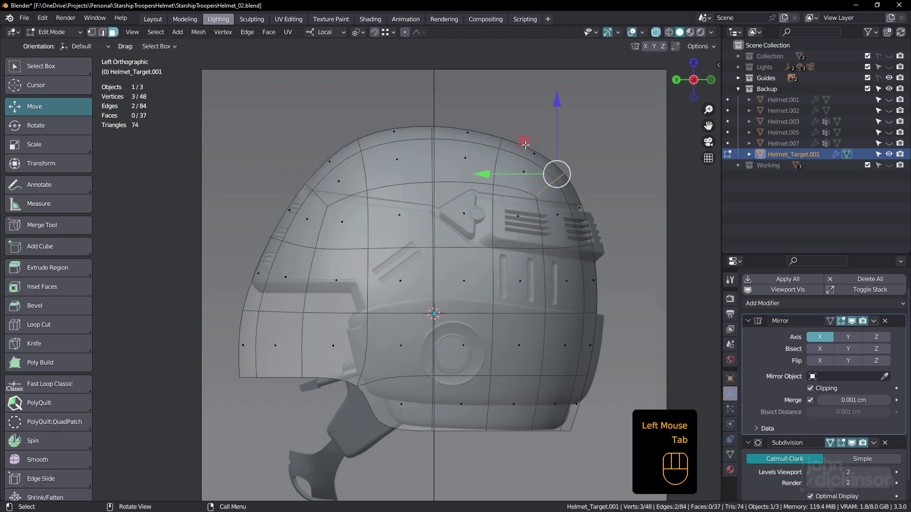
# Pick the top-rear cage vertex and start moving it toward the sculpt with the cage shown.
pyautogui.click(528, 142)
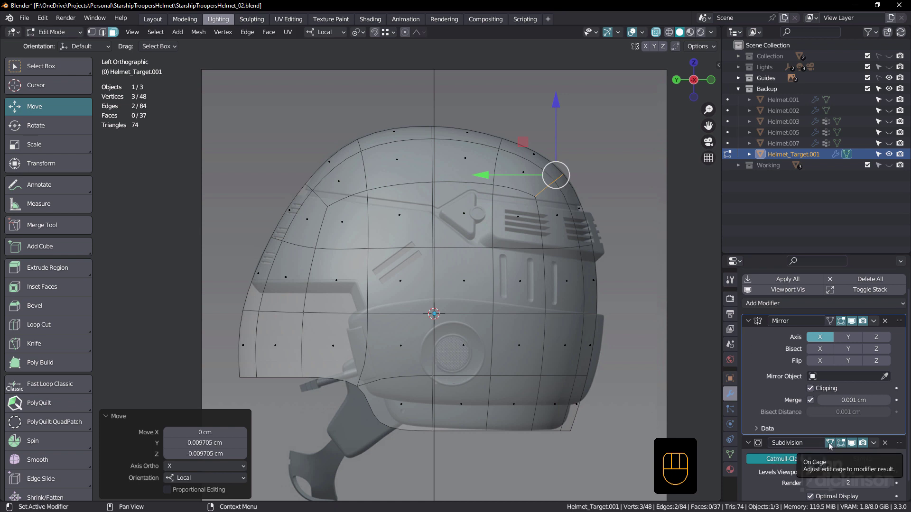
pyautogui.click(831, 447)
pyautogui.click(831, 446)
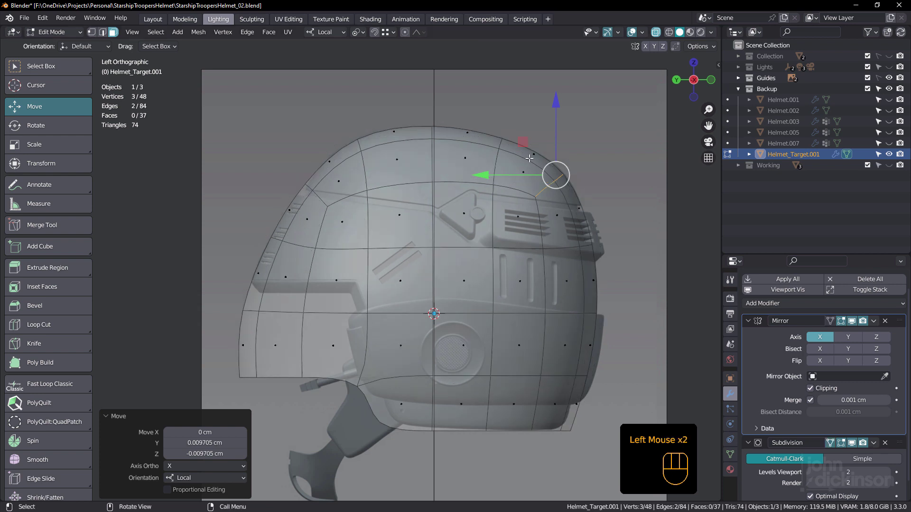
pyautogui.scroll(3)
pyautogui.click(536, 145)
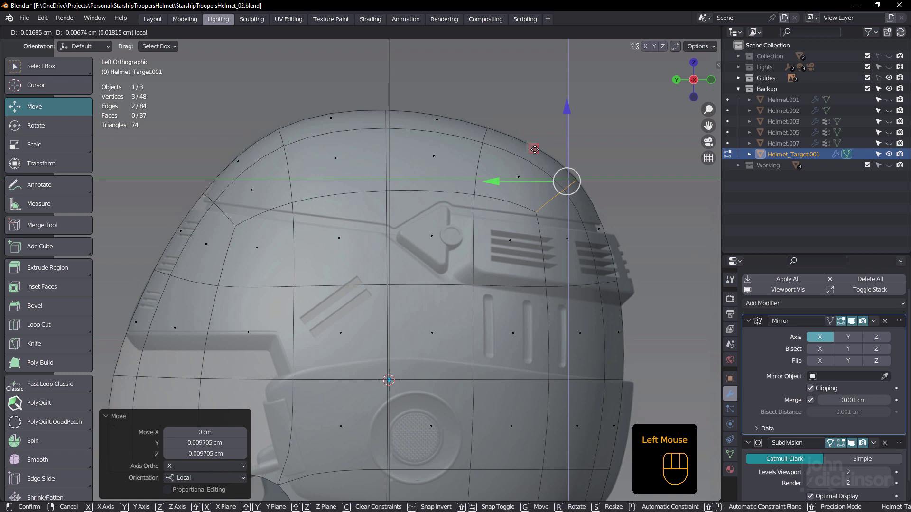
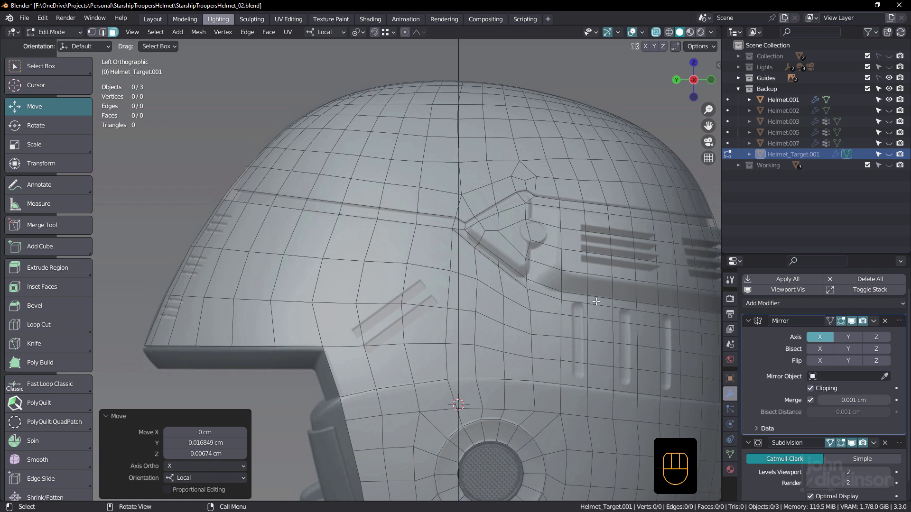
# Reframe and zoom on the diagonal strips to examine the dense mesh's edge flow there.
pyautogui.moveTo(620, 264); pyautogui.dragTo(578, 214)
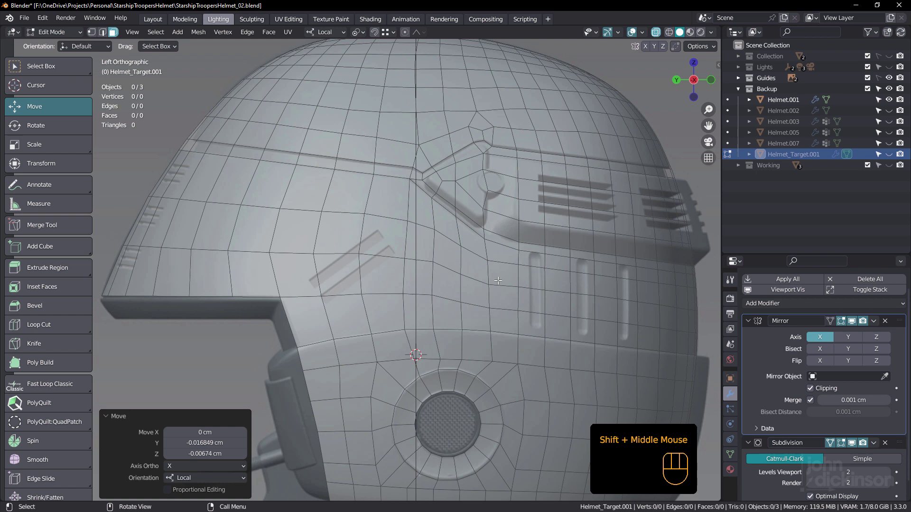
pyautogui.scroll(3)
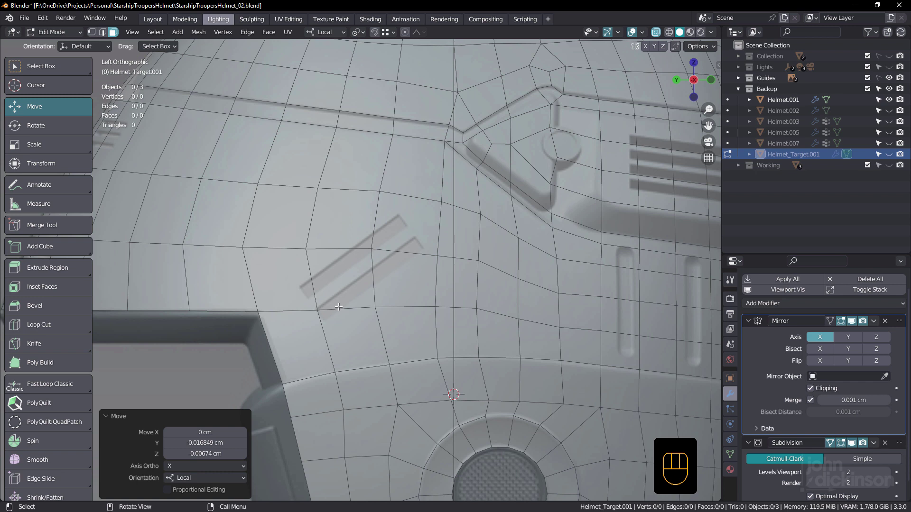
pyautogui.scroll(-3)
pyautogui.scroll(-3)
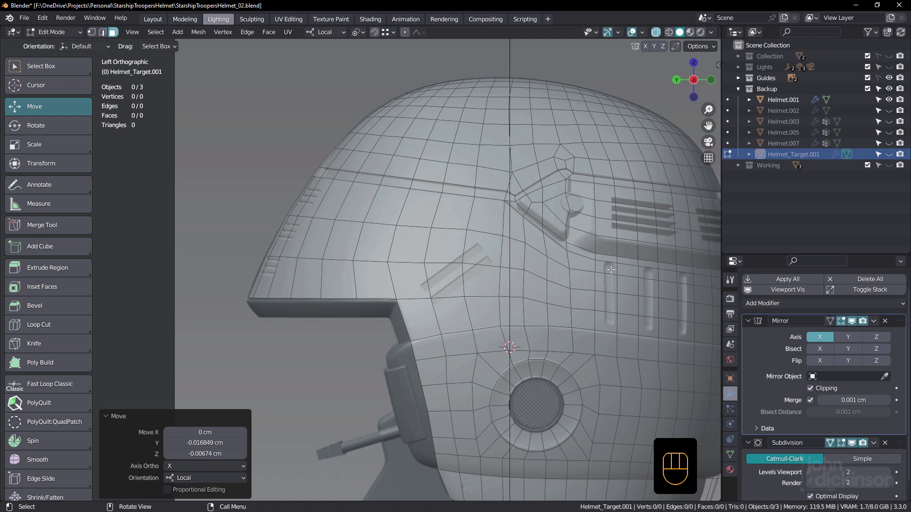
pyautogui.scroll(3)
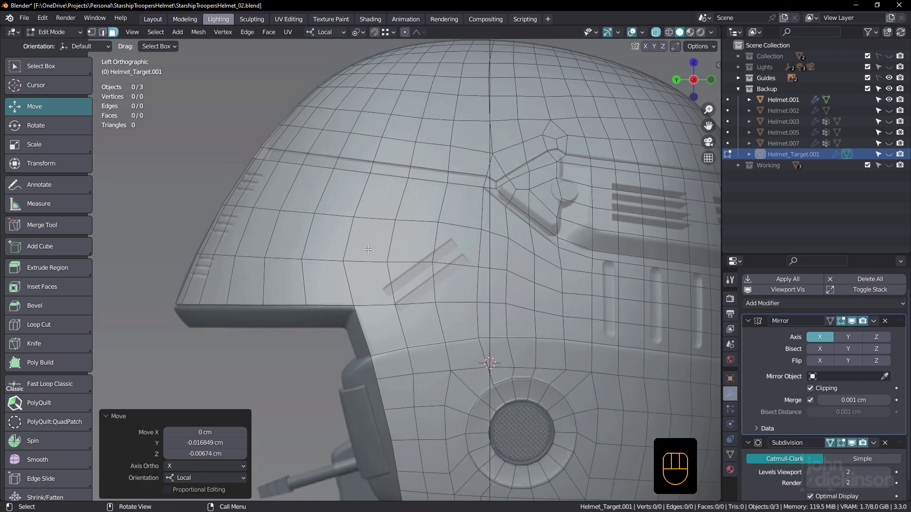
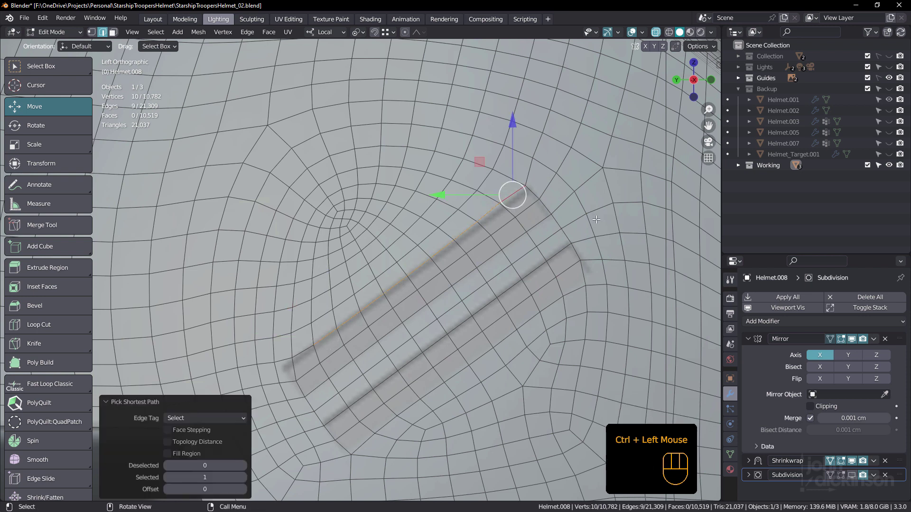
# Even the strip's edge row with LoopTools Gstretch and reposition a stray vertex above it.
pyautogui.press('n')
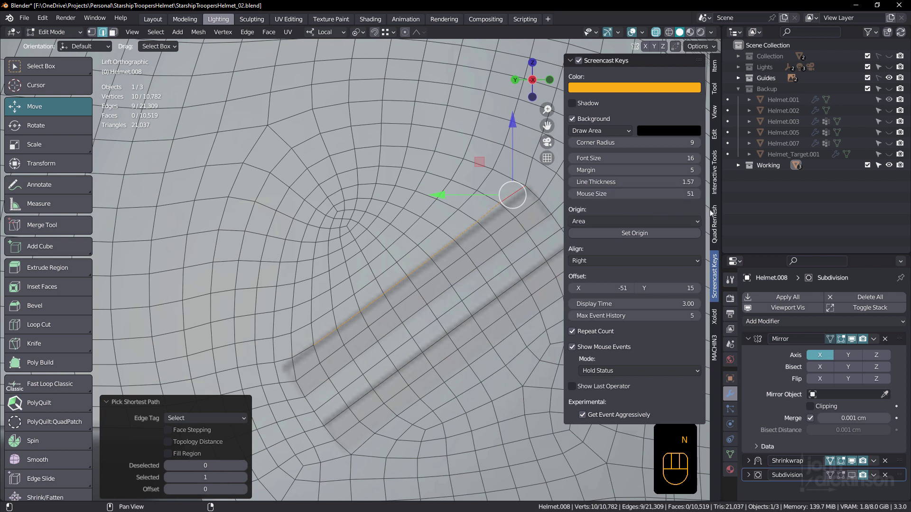
pyautogui.click(717, 135)
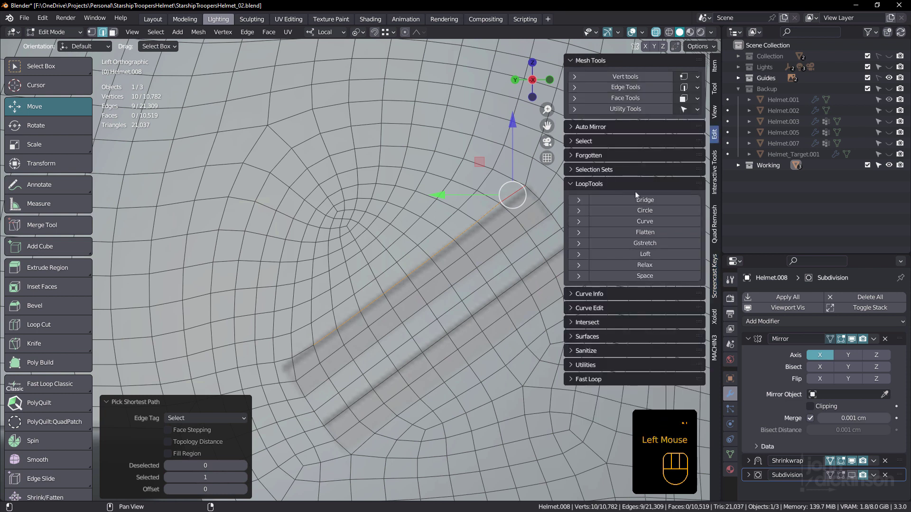
pyautogui.click(662, 246)
pyautogui.moveTo(196, 438); pyautogui.dragTo(188, 457)
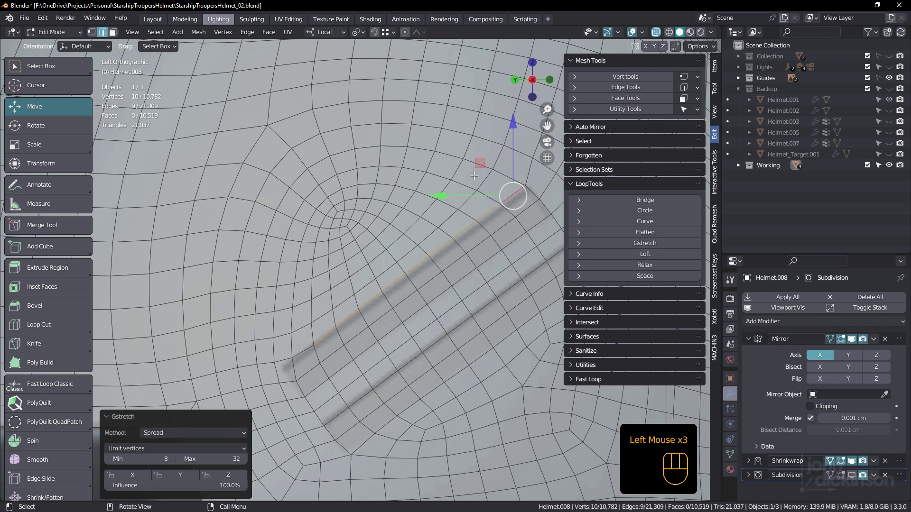
pyautogui.doubleClick(480, 163)
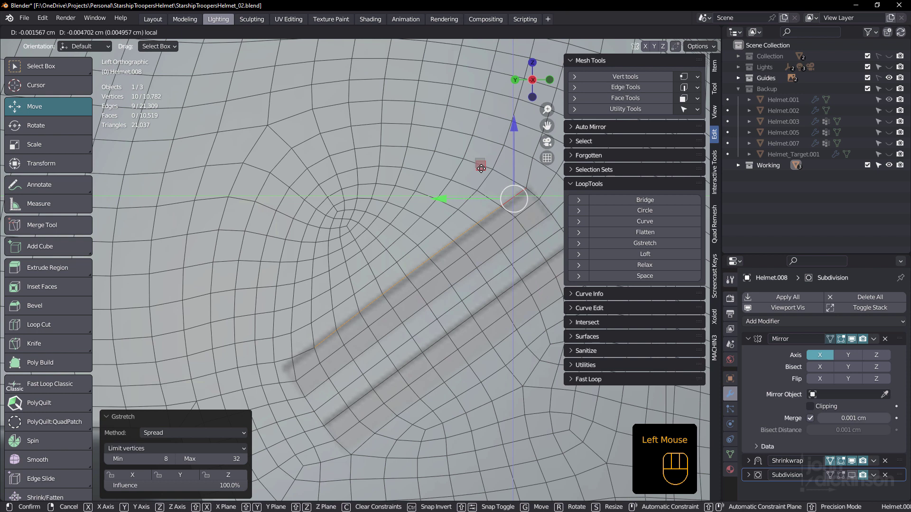
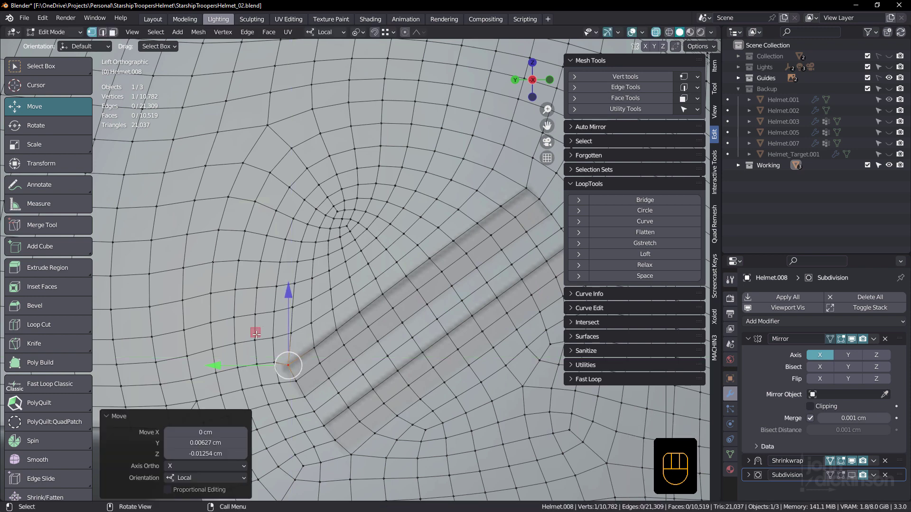
pyautogui.scroll(-3)
pyautogui.moveTo(448, 279); pyautogui.dragTo(472, 254)
pyautogui.moveTo(450, 281); pyautogui.dragTo(445, 285)
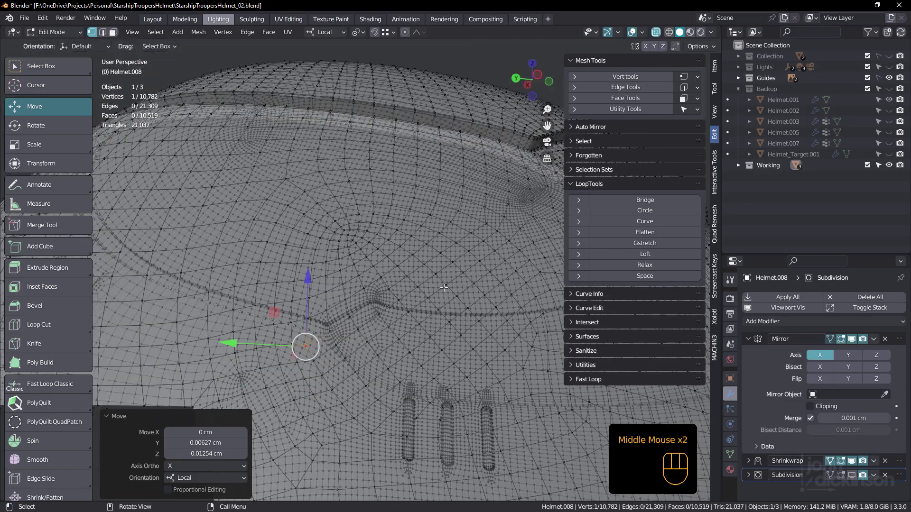
# Turn off X-ray, return to Object Mode and look over the smooth subdivided helmet top.
pyautogui.press('alt+z')
pyautogui.press('Tab')
pyautogui.scroll(-3)
pyautogui.moveTo(441, 290); pyautogui.dragTo(436, 254)
# Orbit the smoothed helmet to view its sides, front slots and vertical vents.
pyautogui.press('shift+space')
pyautogui.moveTo(430, 309); pyautogui.dragTo(517, 371)
pyautogui.scroll(-3)
pyautogui.moveTo(439, 291); pyautogui.dragTo(440, 317)
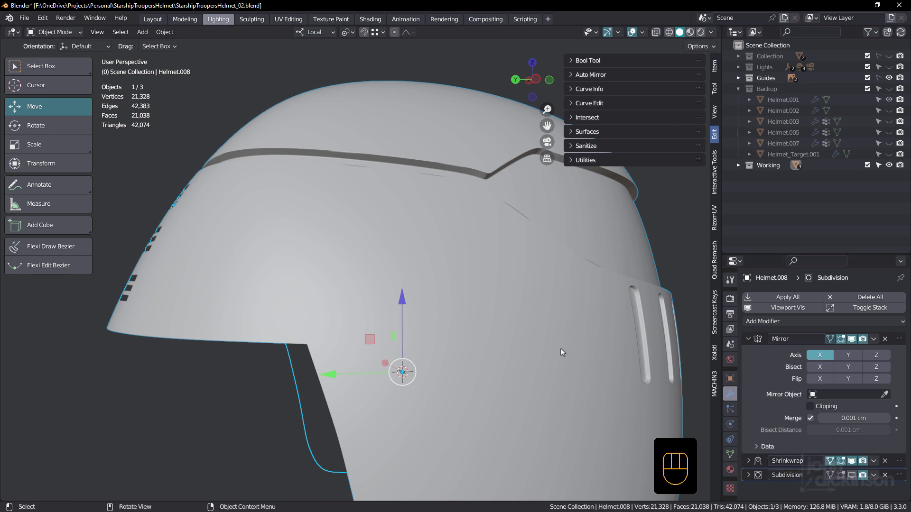
pyautogui.scroll(-3)
pyautogui.moveTo(446, 278); pyautogui.dragTo(400, 263)
pyautogui.moveTo(398, 259); pyautogui.dragTo(442, 276)
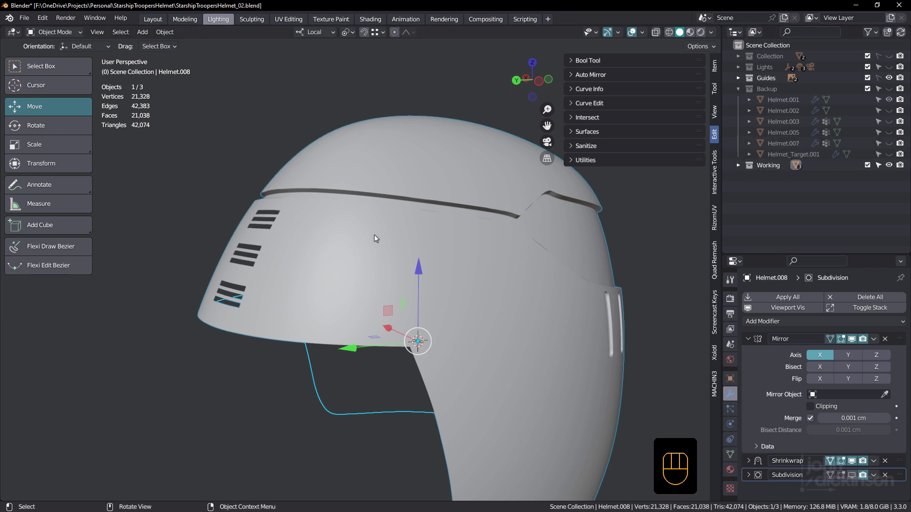
pyautogui.scroll(-3)
pyautogui.moveTo(441, 290); pyautogui.dragTo(428, 299)
pyautogui.moveTo(473, 305); pyautogui.dragTo(366, 286)
pyautogui.moveTo(358, 279); pyautogui.dragTo(351, 278)
pyautogui.moveTo(390, 285); pyautogui.dragTo(408, 303)
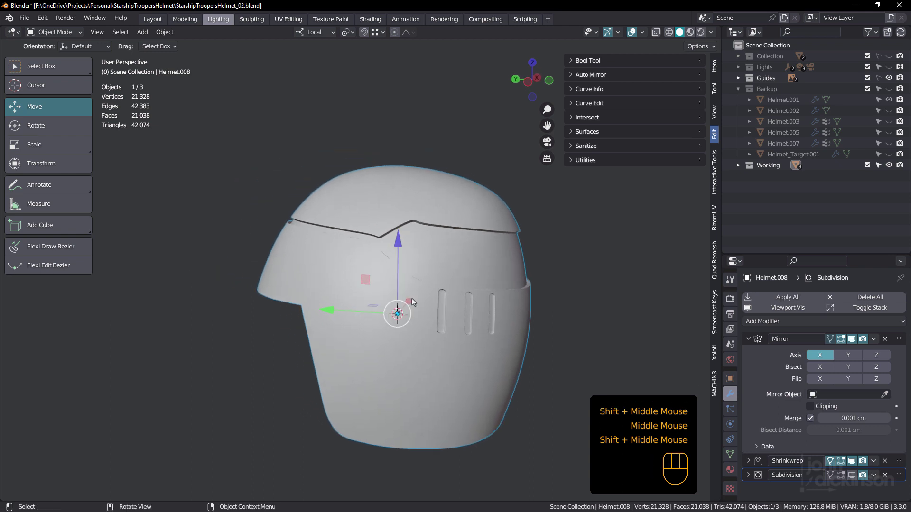
pyautogui.scroll(3)
# Show the wireframe over the surface and inspect the edge flow at the brow strip and vents.
pyautogui.press('shift+space')
pyautogui.moveTo(423, 300); pyautogui.dragTo(446, 314)
pyautogui.scroll(3)
pyautogui.moveTo(479, 209); pyautogui.dragTo(475, 205)
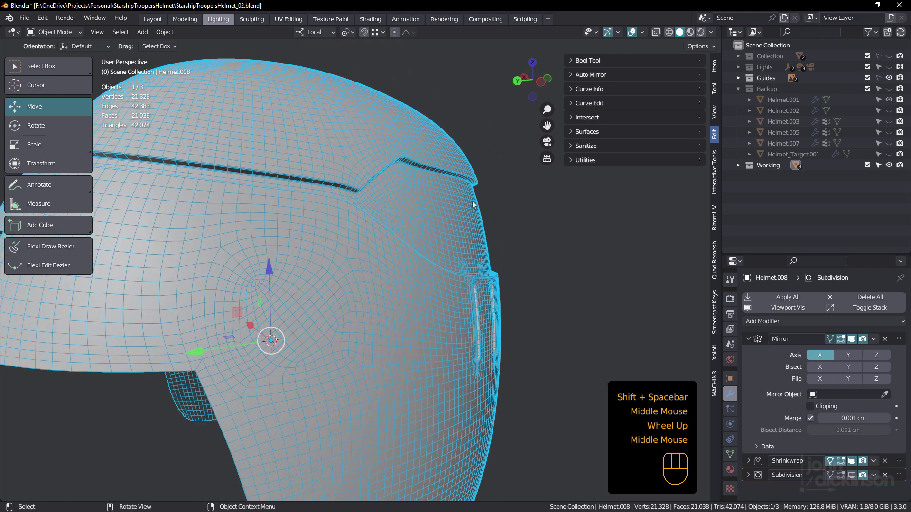
pyautogui.moveTo(446, 214); pyautogui.dragTo(432, 261)
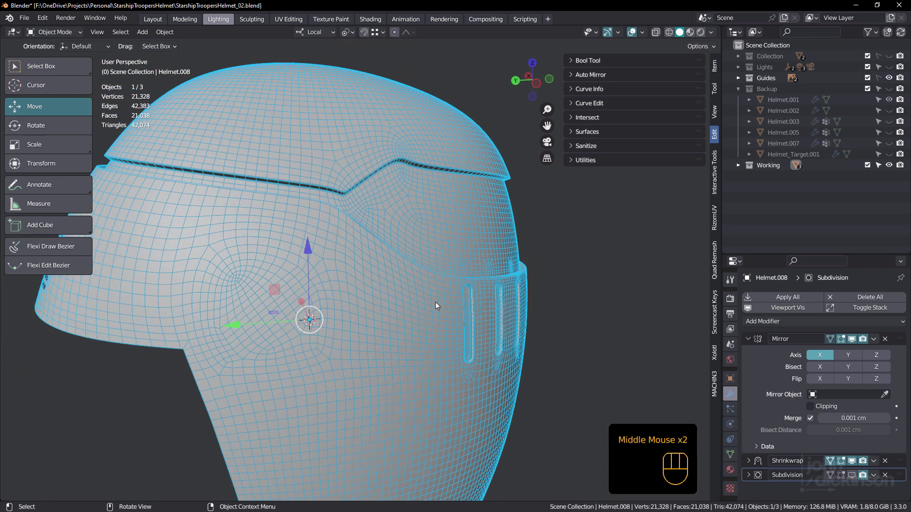
# Enter Edit Mode on Helmet.008 in face select to expose its coarse cage around the slots.
pyautogui.click(731, 455)
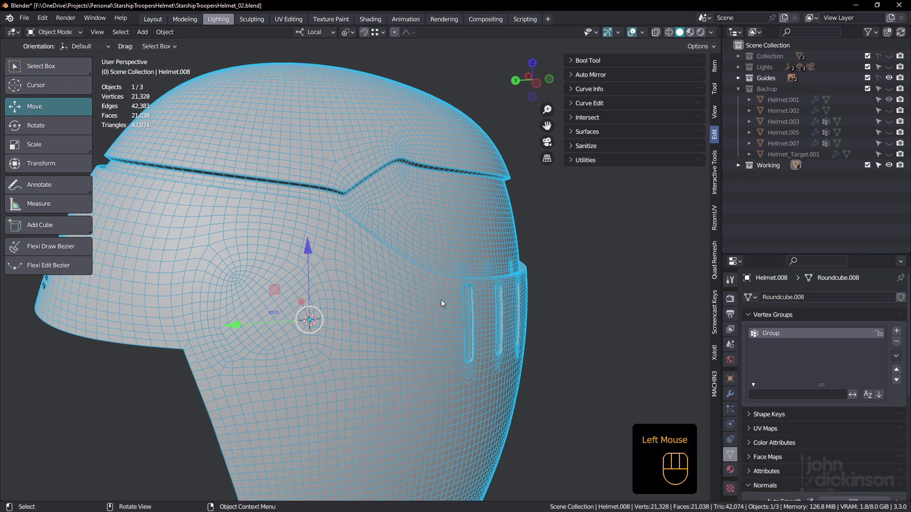
pyautogui.click(412, 287)
pyautogui.press('Tab')
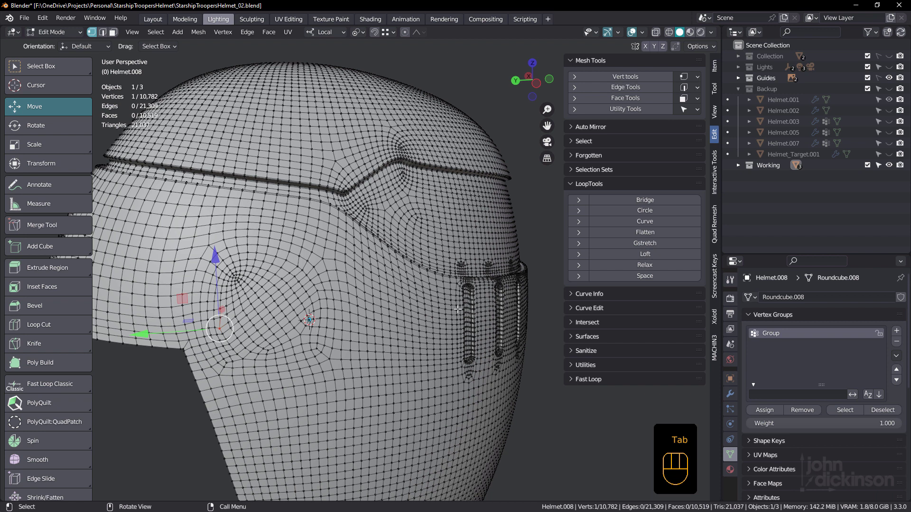
pyautogui.press('3')
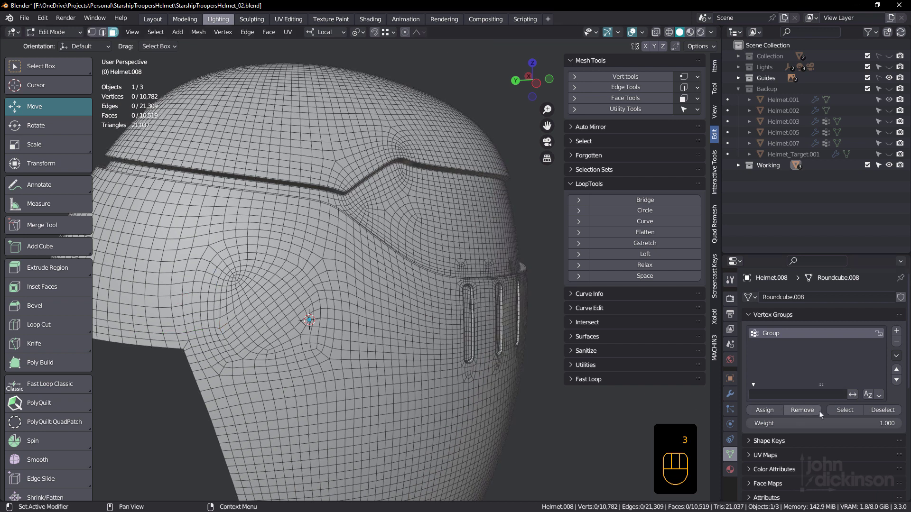
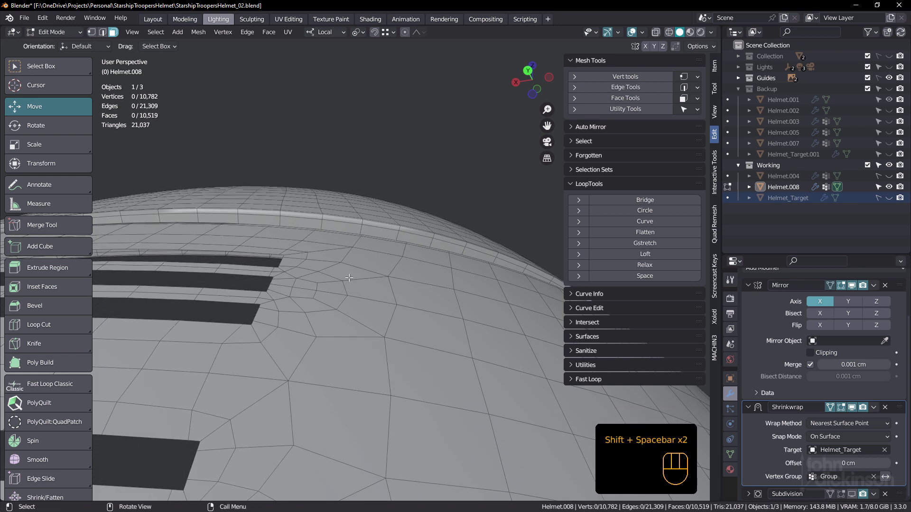
pyautogui.press('Tab')
pyautogui.moveTo(349, 297); pyautogui.dragTo(369, 284)
pyautogui.scroll(-3)
pyautogui.middleClick(381, 331)
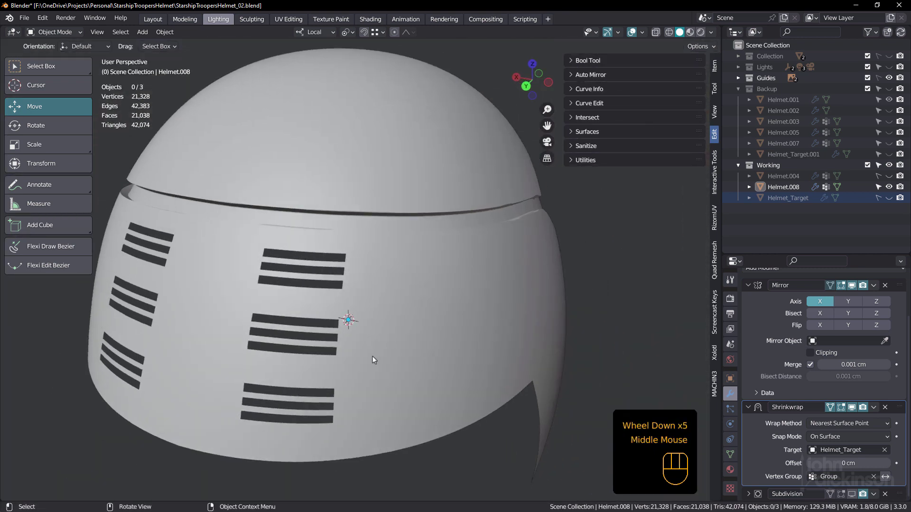
pyautogui.moveTo(455, 321); pyautogui.dragTo(417, 311)
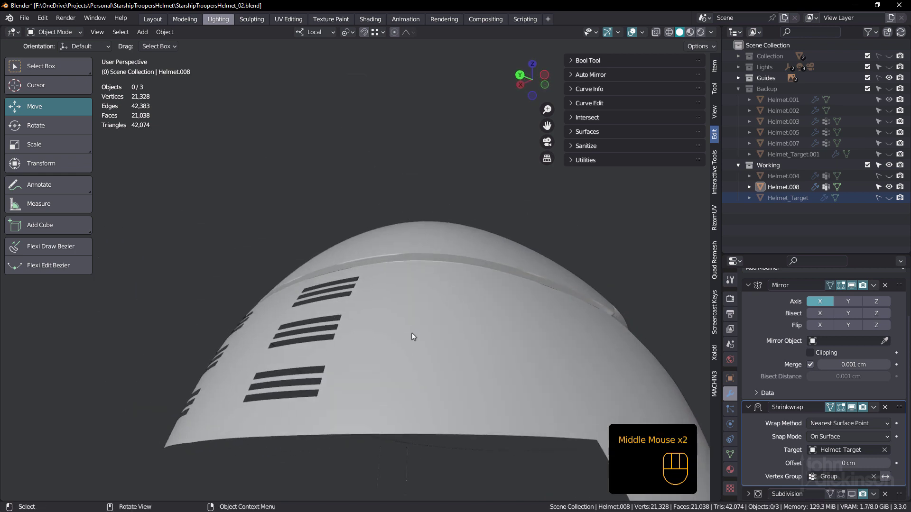
pyautogui.press('Tab')
pyautogui.scroll(3)
pyautogui.moveTo(360, 335); pyautogui.dragTo(380, 366)
pyautogui.moveTo(385, 334); pyautogui.dragTo(394, 300)
pyautogui.moveTo(410, 286); pyautogui.dragTo(431, 358)
pyautogui.moveTo(415, 359); pyautogui.dragTo(389, 287)
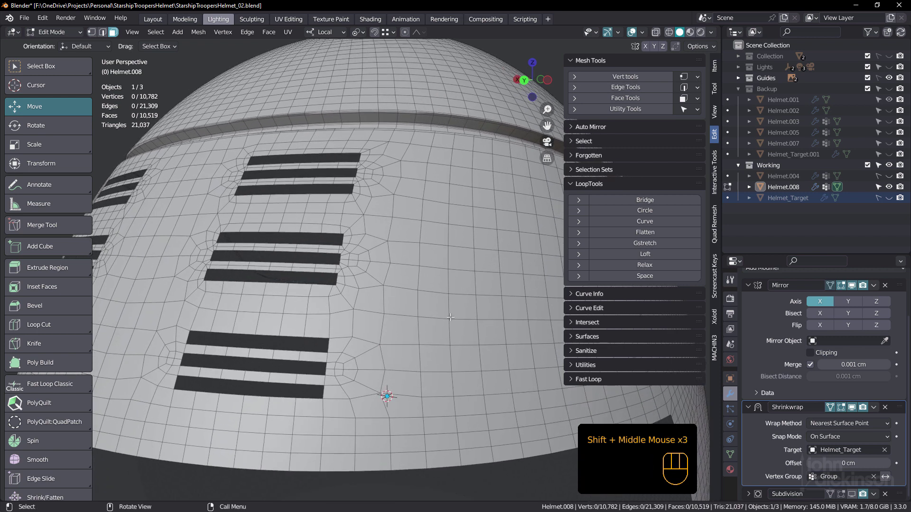
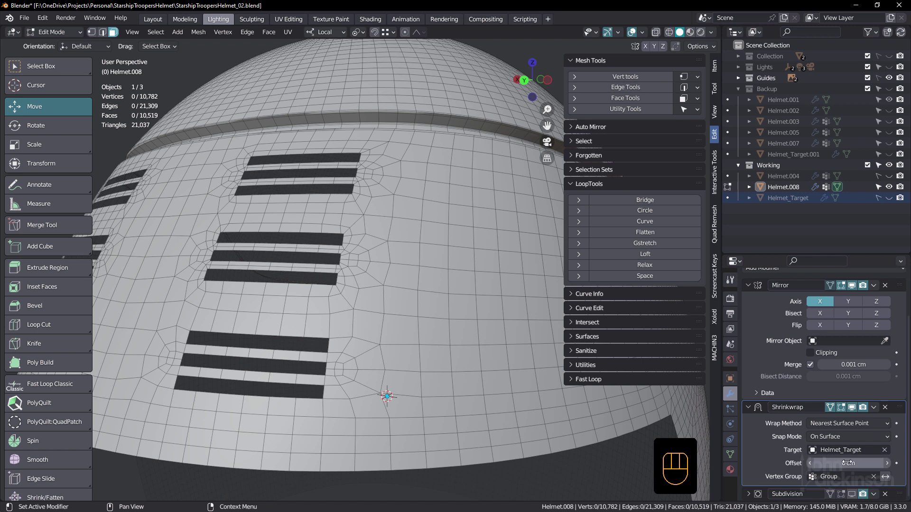
# Make Shrinkwrap active and show the Subdivision result on the editing cage, zooming to the slots.
pyautogui.click(750, 411)
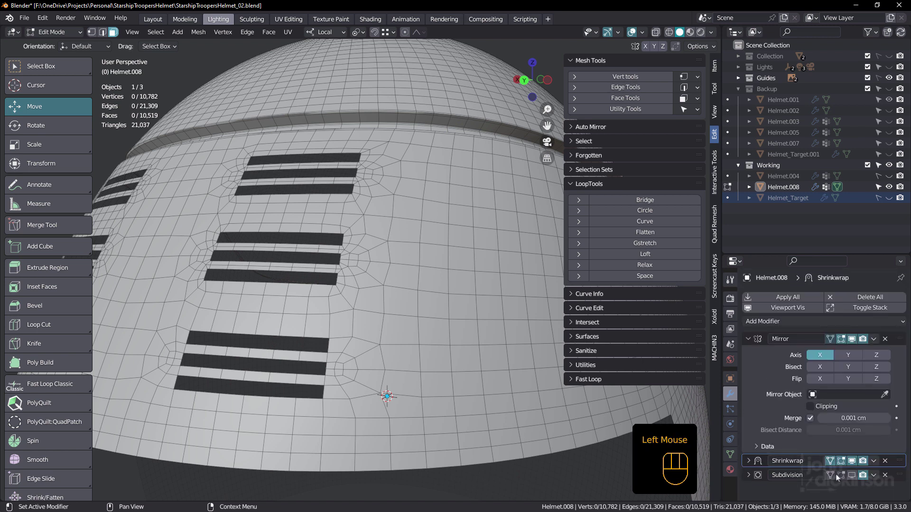
pyautogui.click(851, 478)
pyautogui.click(833, 478)
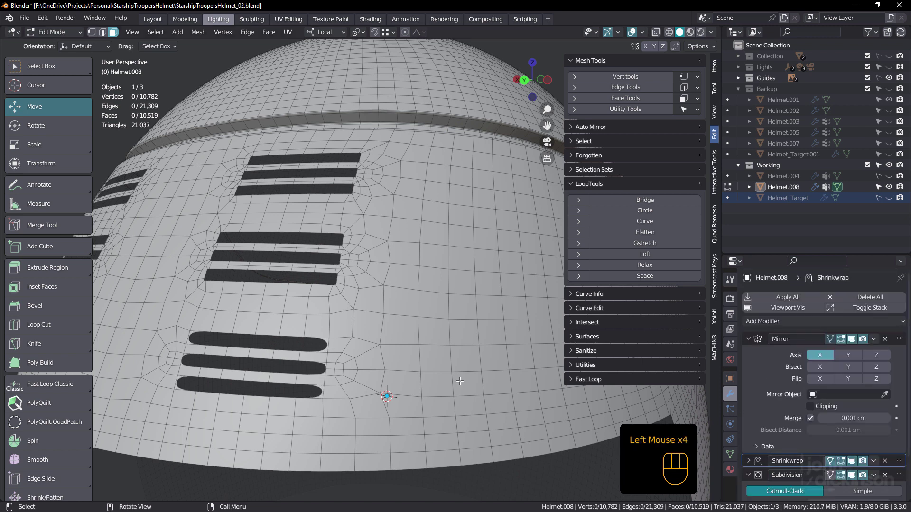
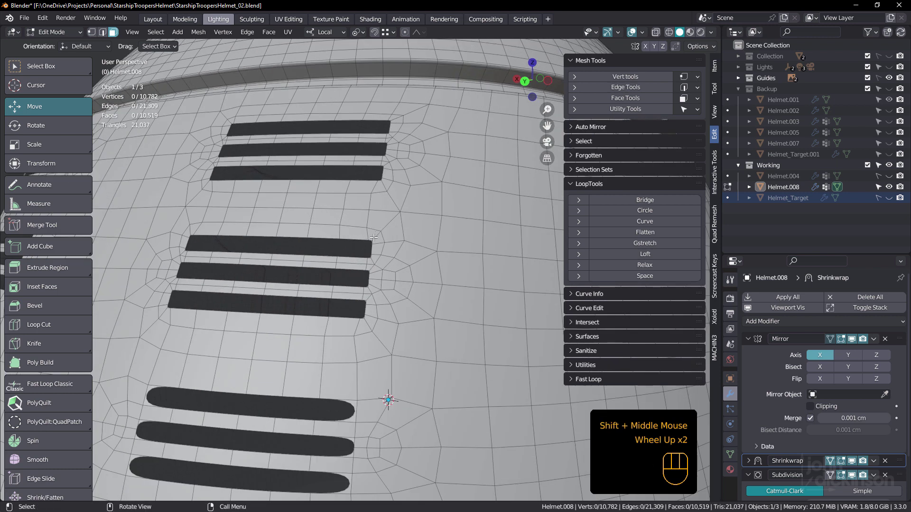
pyautogui.scroll(-3)
pyautogui.middleClick(399, 391)
pyautogui.moveTo(376, 409); pyautogui.dragTo(376, 369)
pyautogui.scroll(-3)
pyautogui.middleClick(408, 346)
# Inspect the rounded slot groups from several angles, then return to editing the mesh.
pyautogui.press('shift+space')
pyautogui.press('shift+space')
pyautogui.press('Tab')
pyautogui.moveTo(419, 330); pyautogui.dragTo(417, 319)
pyautogui.scroll(3)
pyautogui.moveTo(349, 270); pyautogui.dragTo(333, 275)
pyautogui.scroll(-3)
pyautogui.moveTo(358, 324); pyautogui.dragTo(351, 356)
pyautogui.scroll(3)
pyautogui.moveTo(336, 349); pyautogui.dragTo(336, 314)
pyautogui.moveTo(365, 352); pyautogui.dragTo(376, 376)
pyautogui.press('shift+space')
pyautogui.scroll(-3)
pyautogui.moveTo(400, 364); pyautogui.dragTo(405, 367)
pyautogui.press('Tab')
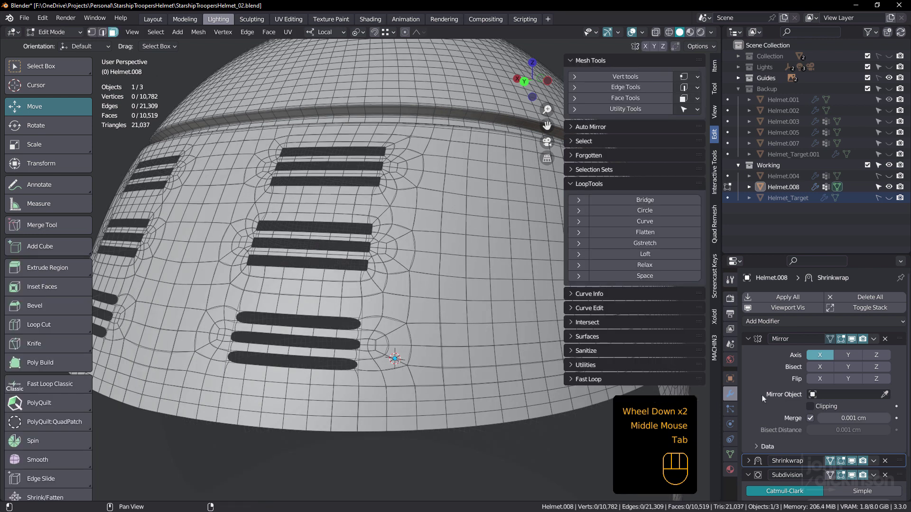
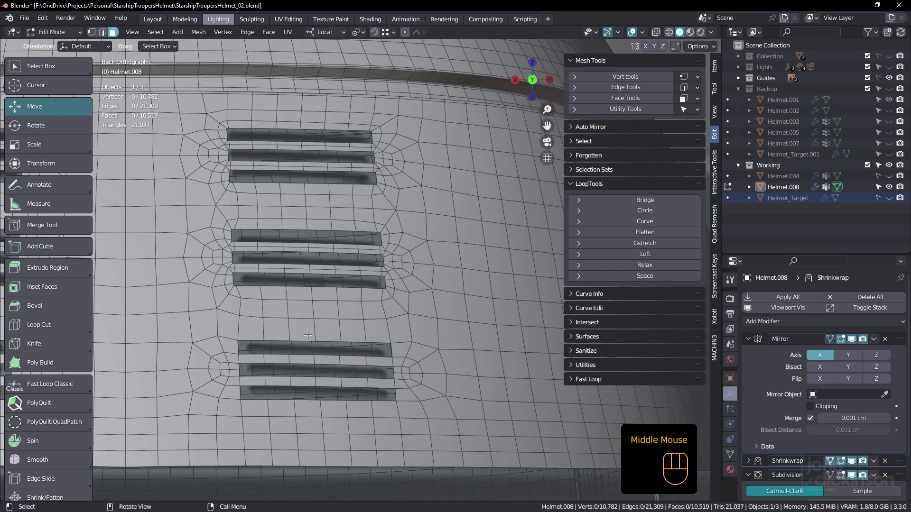
# Move off the back view and select two vertices beside the right end of the lowest slot group.
pyautogui.moveTo(363, 322); pyautogui.dragTo(314, 325)
pyautogui.scroll(3)
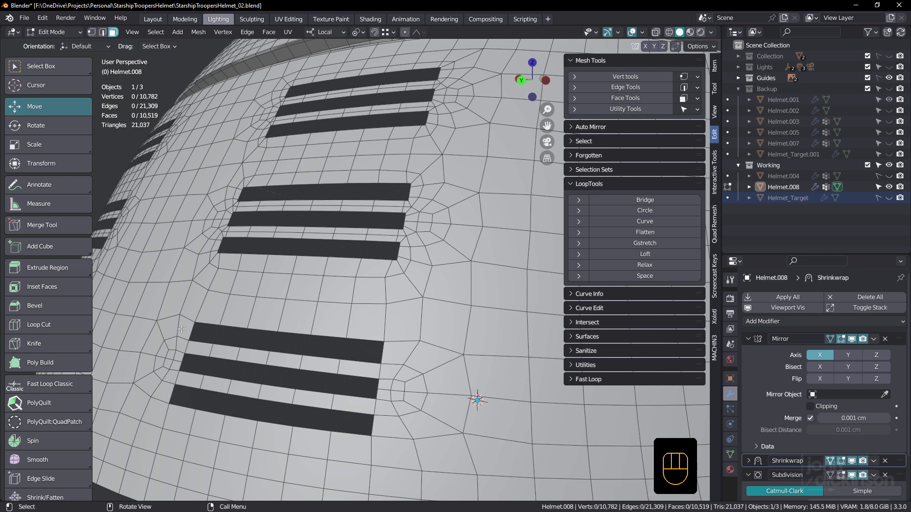
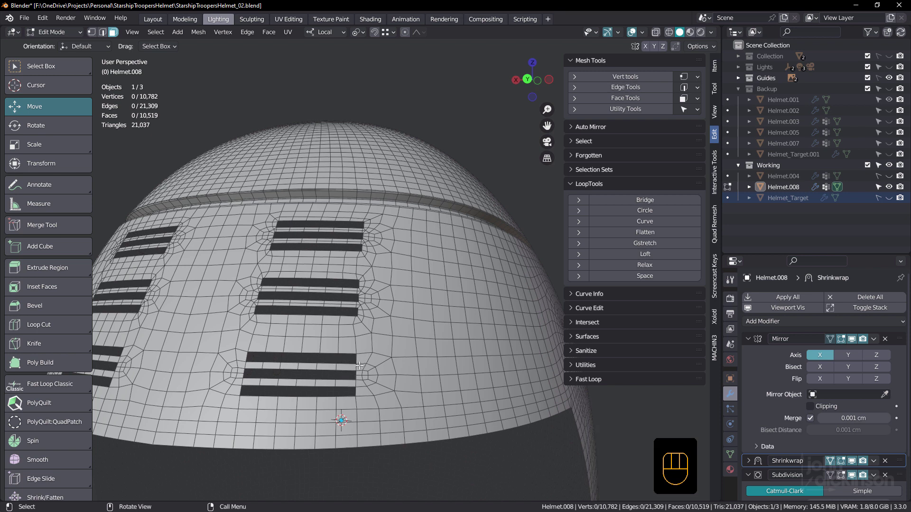
pyautogui.scroll(3)
pyautogui.click(362, 363)
pyautogui.click(390, 356)
pyautogui.press('2')
pyautogui.click(362, 361)
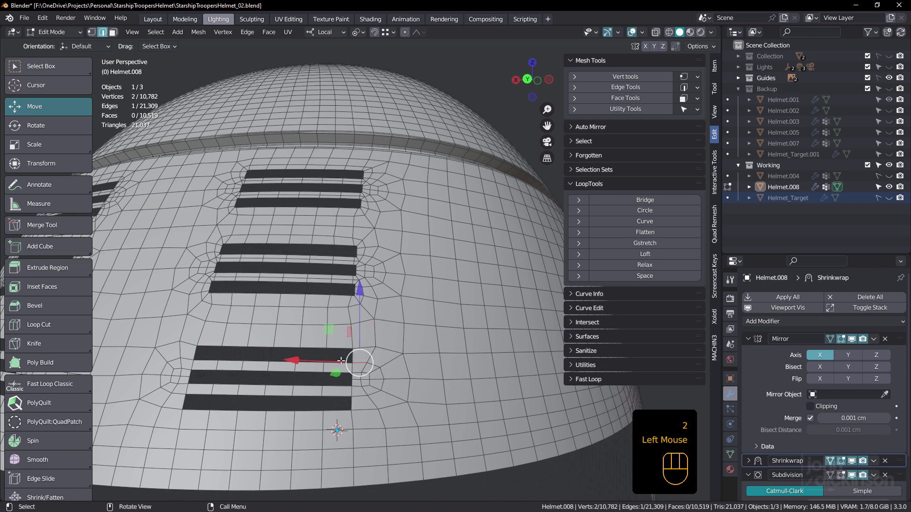
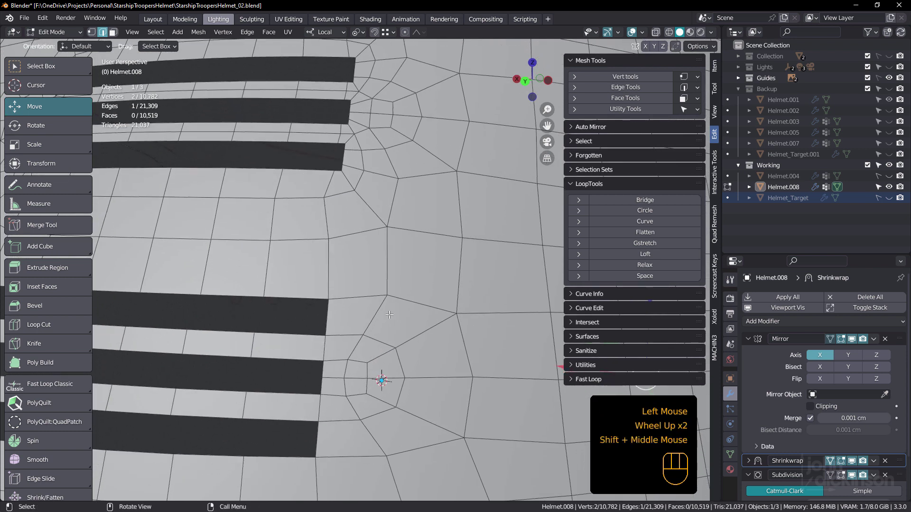
# Knife-cut new edges around the slot ends and nudge them so the quads flow around the strips.
pyautogui.press('k')
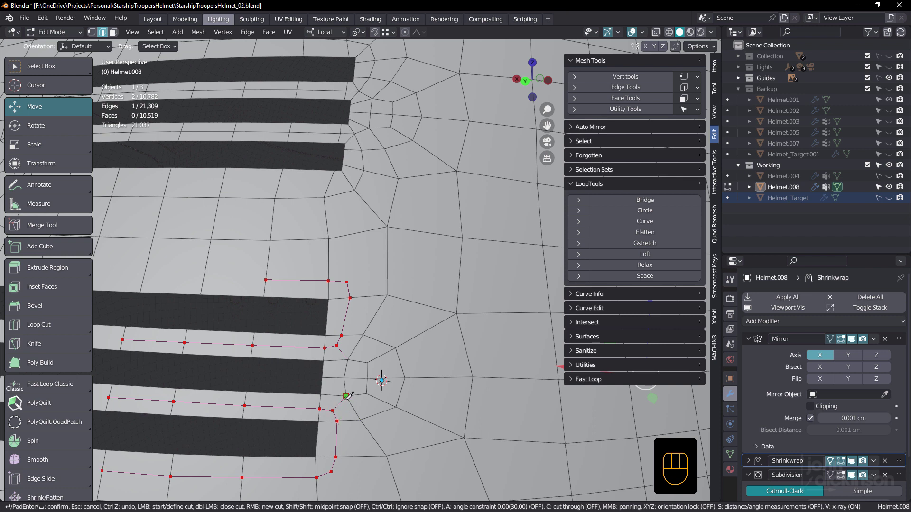
pyautogui.scroll(-3)
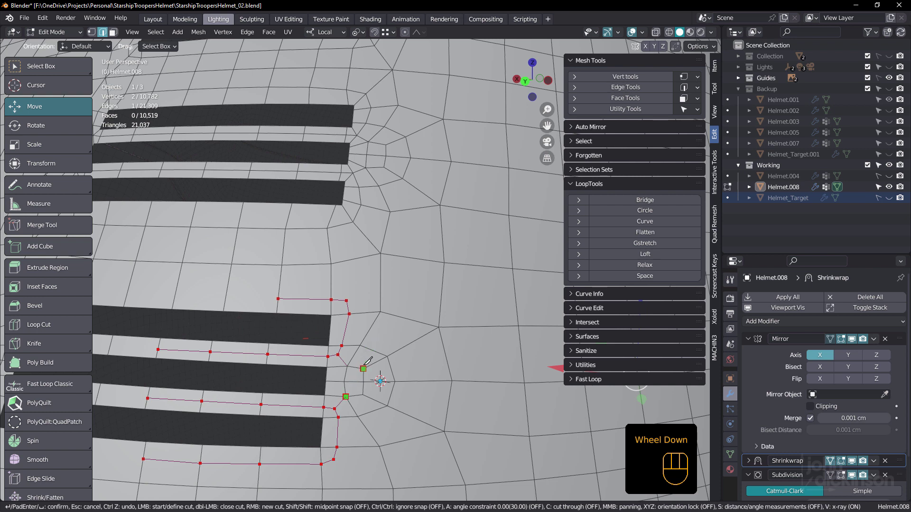
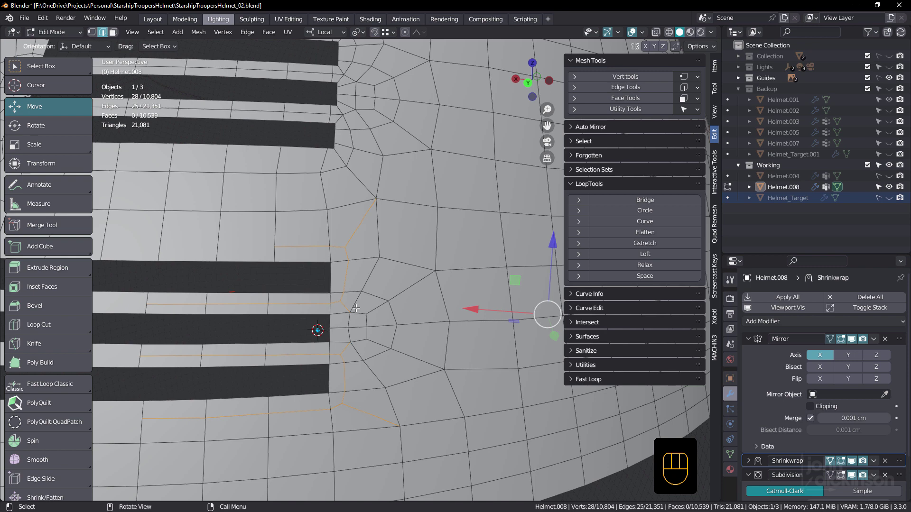
pyautogui.moveTo(382, 297); pyautogui.dragTo(373, 321)
pyautogui.moveTo(364, 311); pyautogui.dragTo(362, 312)
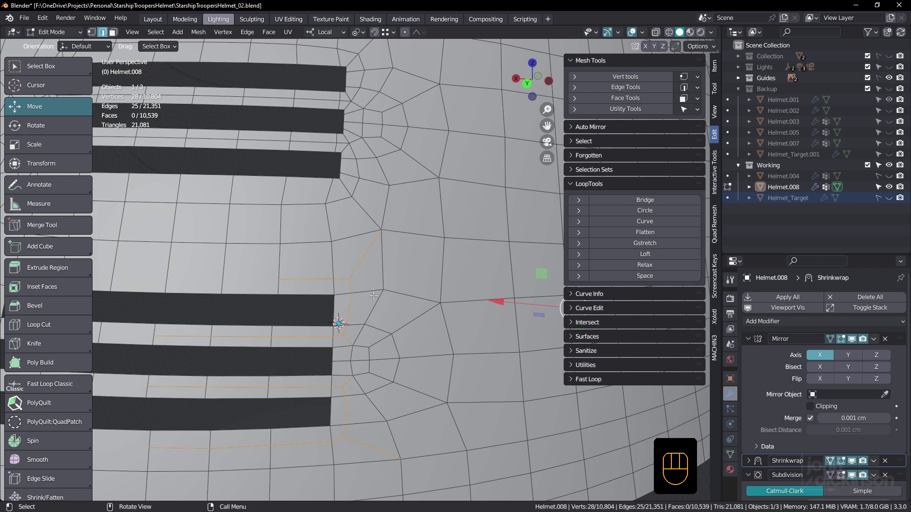
pyautogui.press('k')
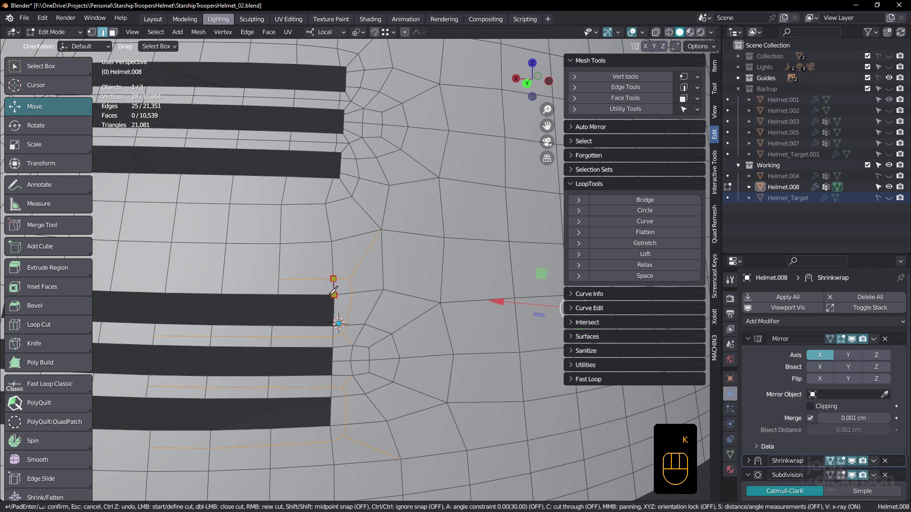
pyautogui.scroll(-3)
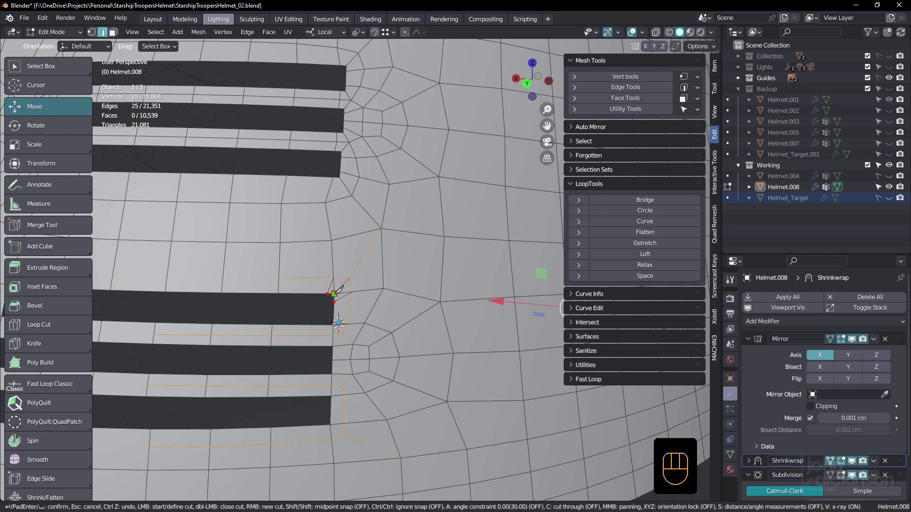
pyautogui.scroll(3)
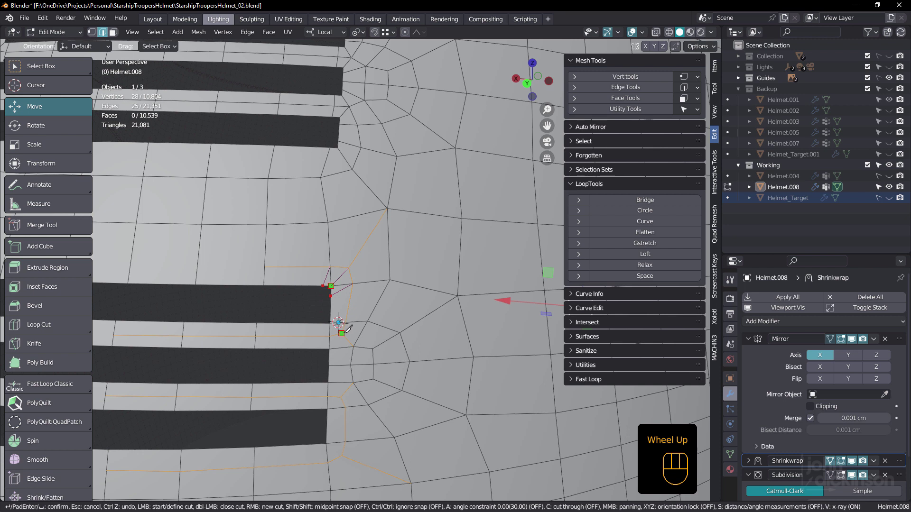
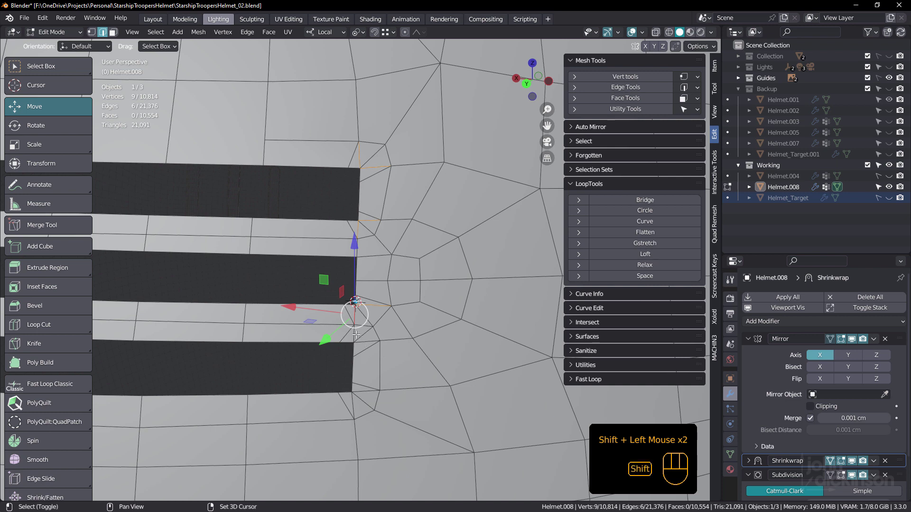
# Select the slot-corner vertices and add an edge loop ringing the lowest slot's end.
pyautogui.click(354, 333)
pyautogui.click(364, 340)
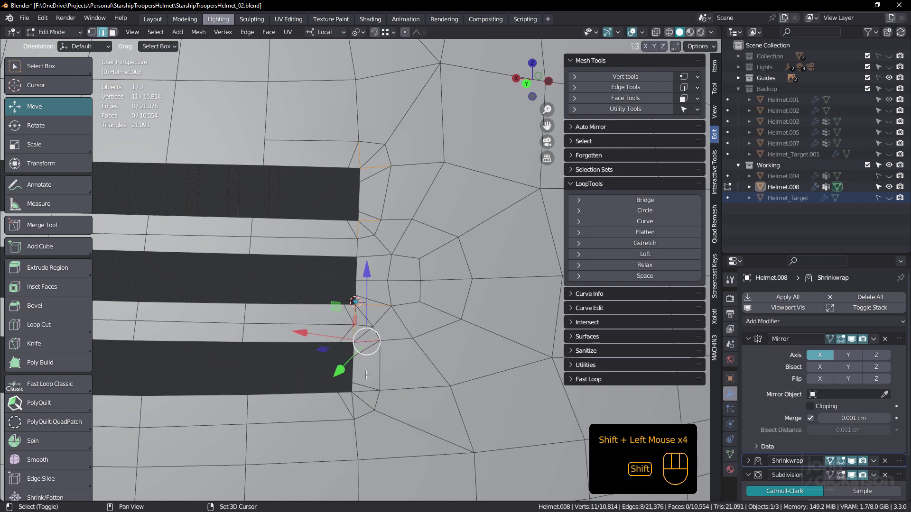
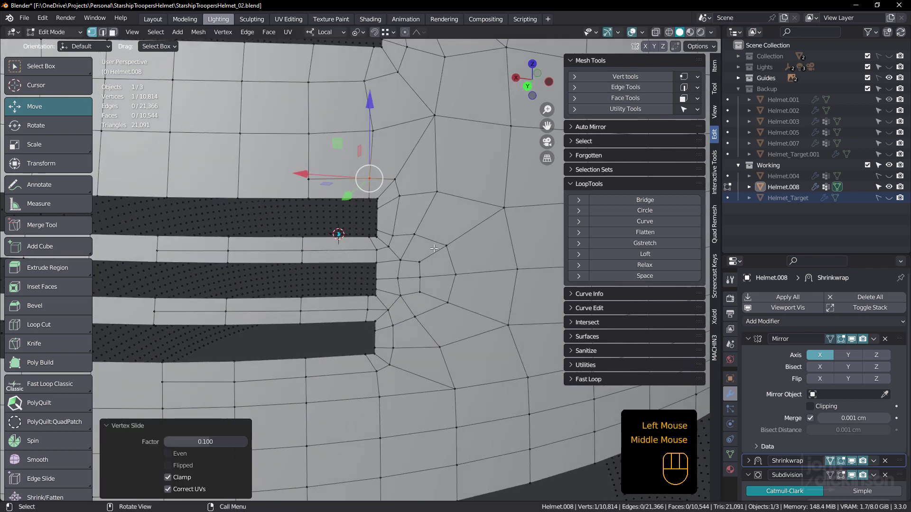
pyautogui.press('ctrl+r')
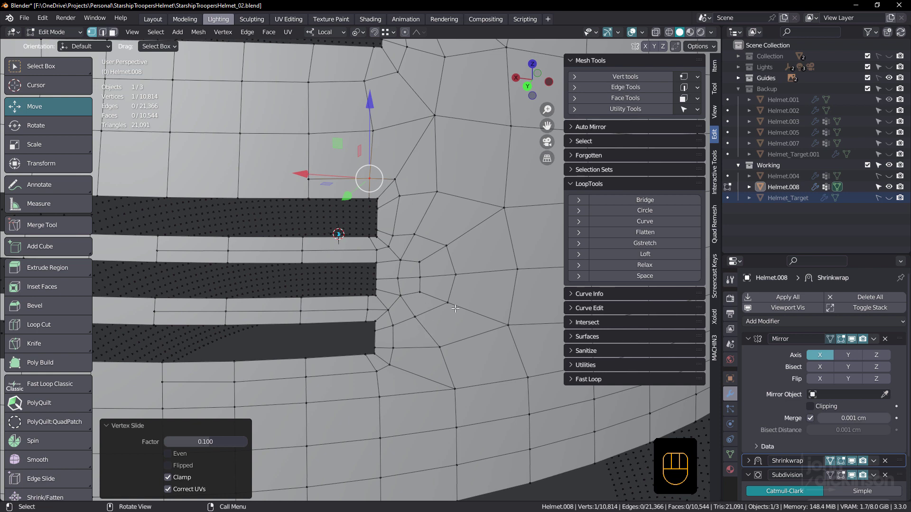
pyautogui.press('Tab')
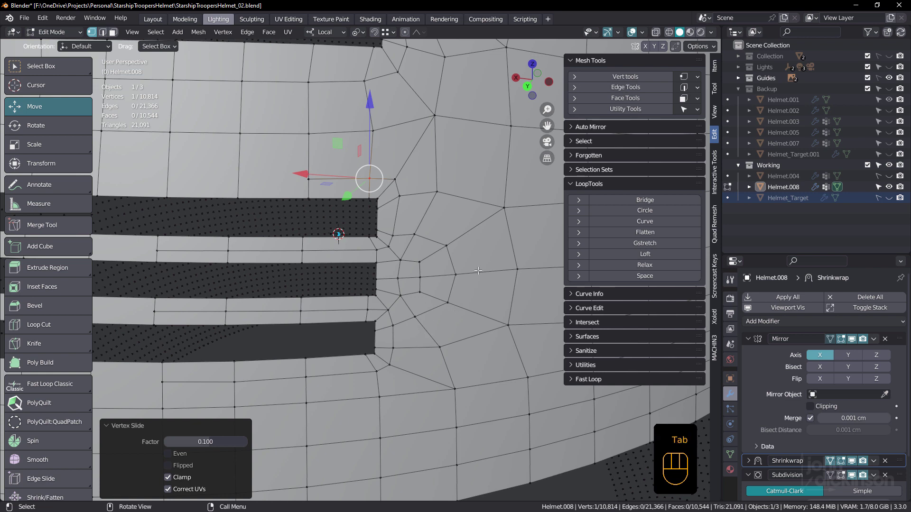
pyautogui.press('Tab')
# Start a knife cut from the middle slot's upper corner toward a neighbouring vertex.
pyautogui.press('k')
pyautogui.scroll(3)
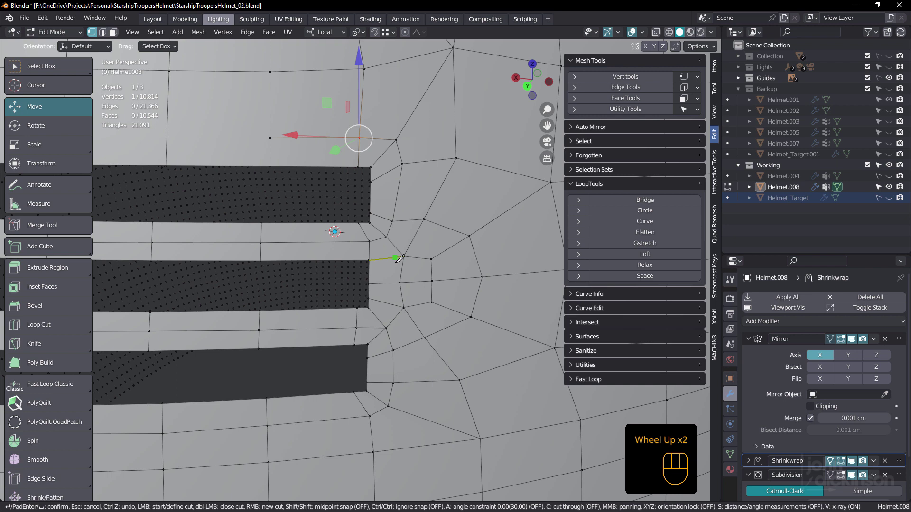
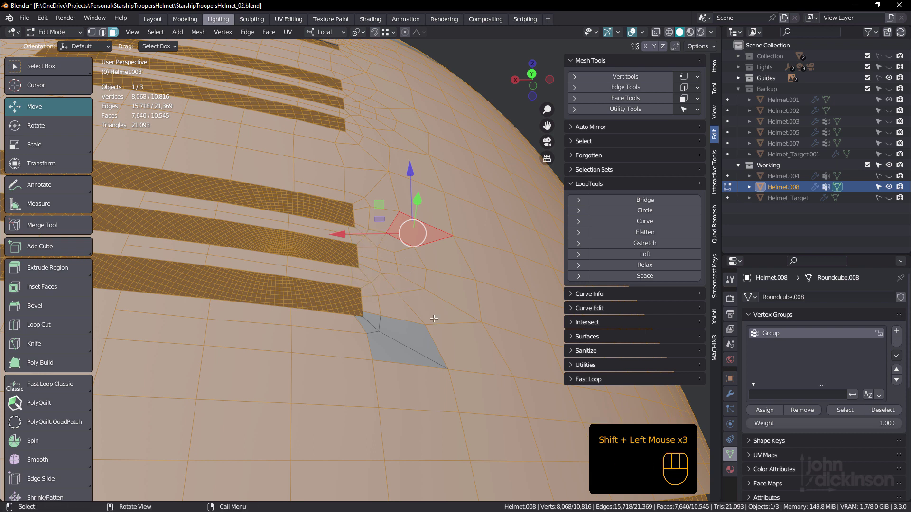
pyautogui.moveTo(434, 337); pyautogui.dragTo(373, 374)
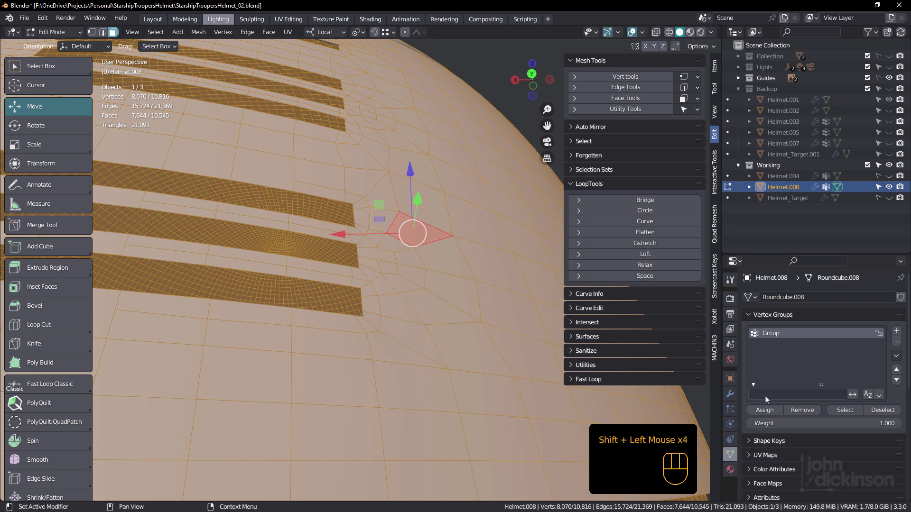
pyautogui.click(771, 413)
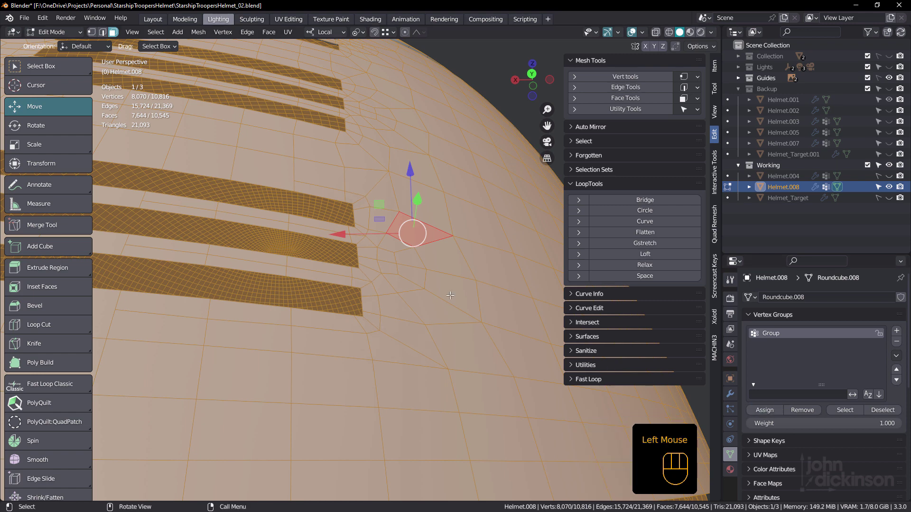
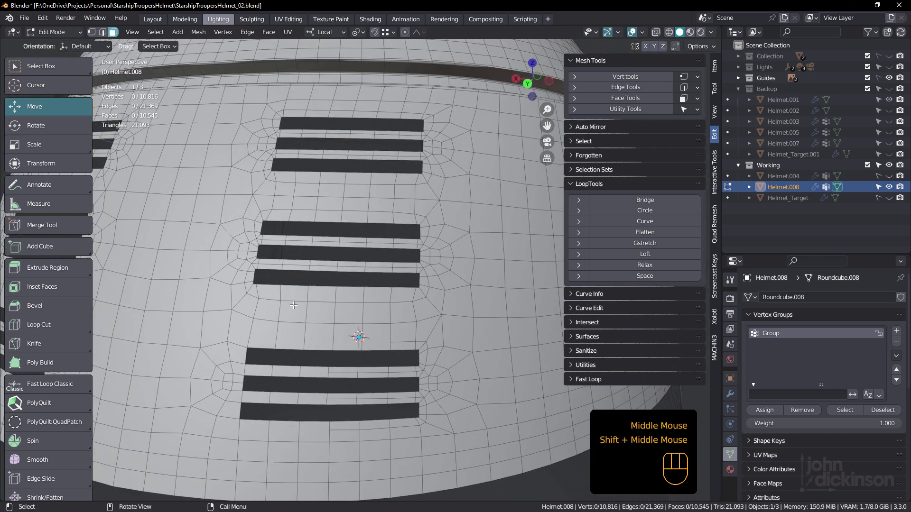
# Save, then fill-select the first faces of the patch beside the lower slot strips in face mode.
pyautogui.scroll(-3)
pyautogui.press('ctrl+s')
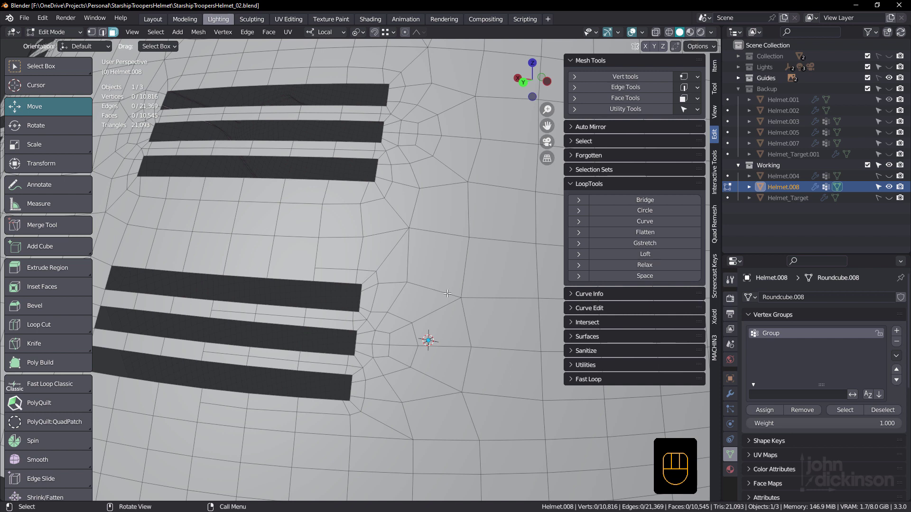
pyautogui.scroll(-3)
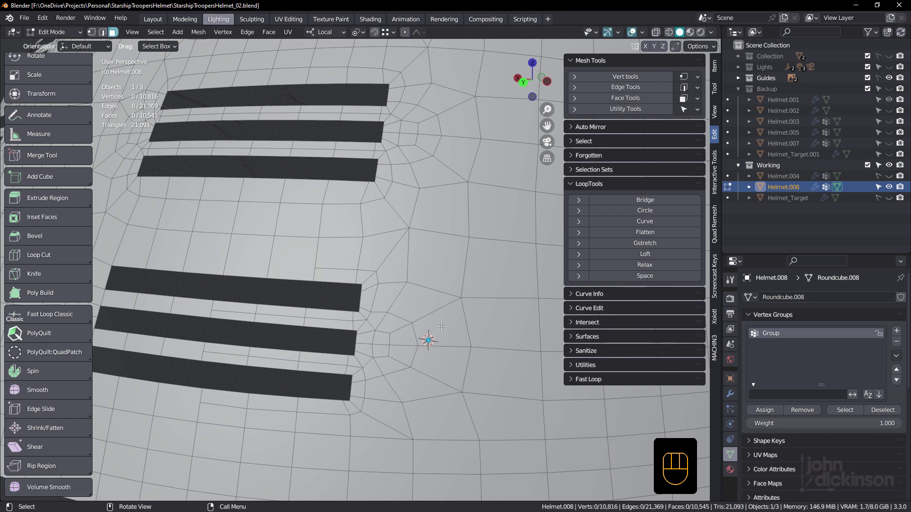
pyautogui.press('3')
pyautogui.click(369, 275)
pyautogui.click(429, 383)
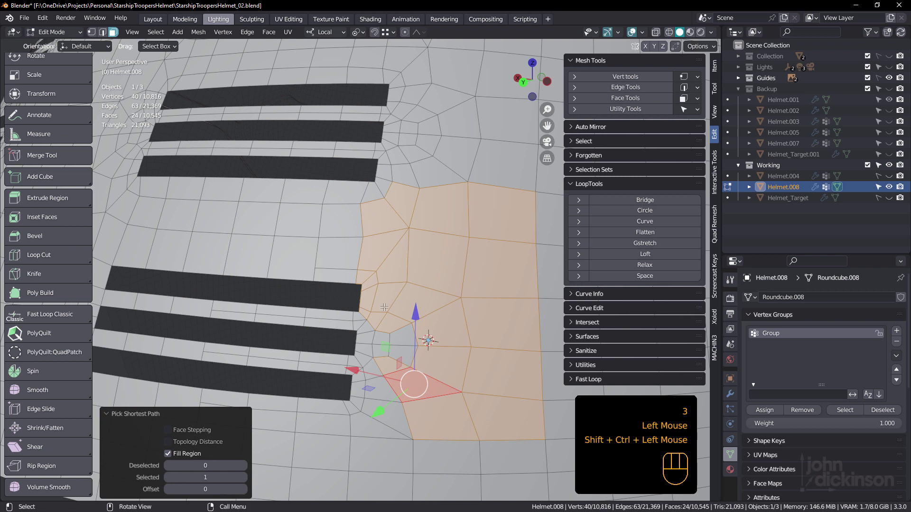
pyautogui.click(358, 317)
pyautogui.click(362, 363)
pyautogui.click(405, 335)
pyautogui.click(404, 351)
pyautogui.click(359, 364)
pyautogui.click(362, 414)
# Extend the patch with the remaining faces around the lower slot ends and ready the Volume Smooth brush.
pyautogui.moveTo(402, 443); pyautogui.dragTo(418, 448)
pyautogui.click(523, 452)
pyautogui.scroll(-3)
pyautogui.moveTo(465, 343); pyautogui.dragTo(475, 338)
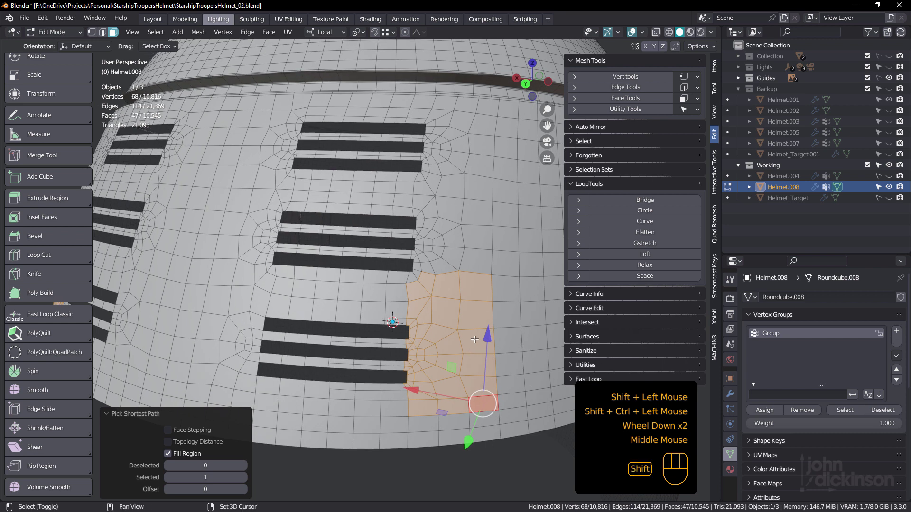
pyautogui.middleClick(462, 336)
pyautogui.click(381, 301)
pyautogui.click(381, 315)
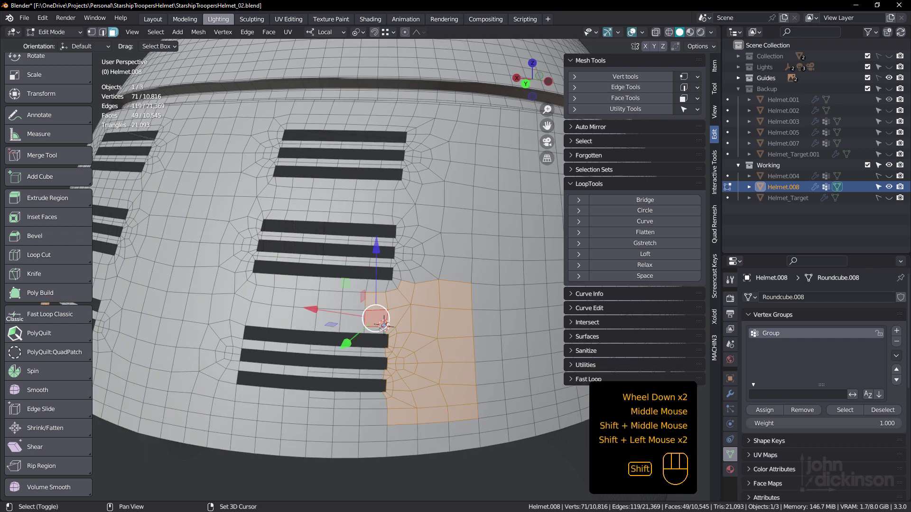
pyautogui.doubleClick(377, 397)
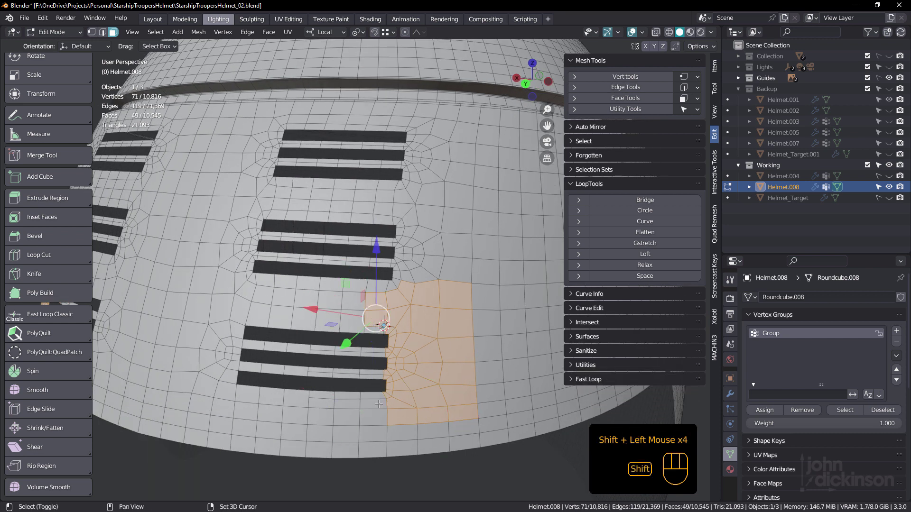
pyautogui.click(379, 397)
pyautogui.click(380, 406)
pyautogui.click(384, 329)
# Brush Volume Smooth strokes across the selected patch to even out its quad spacing.
pyautogui.click(66, 487)
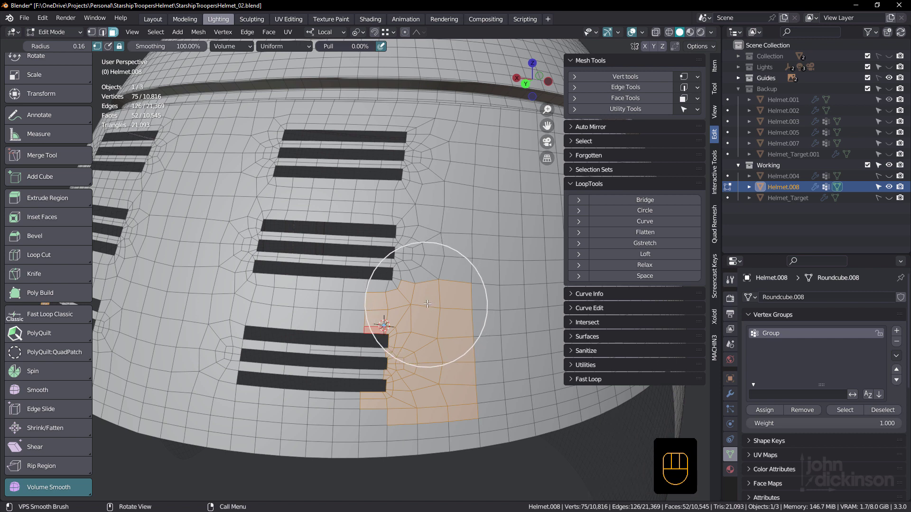
pyautogui.moveTo(410, 307); pyautogui.dragTo(420, 323)
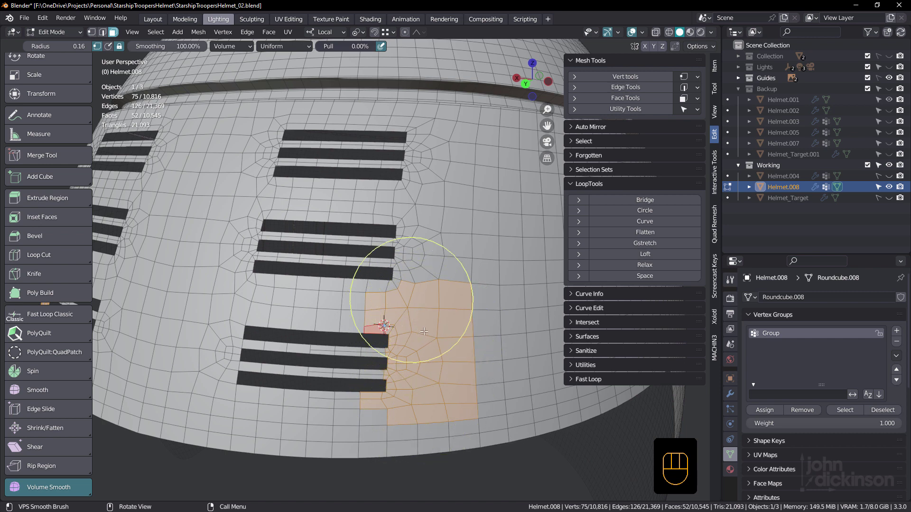
pyautogui.moveTo(454, 336); pyautogui.dragTo(443, 318)
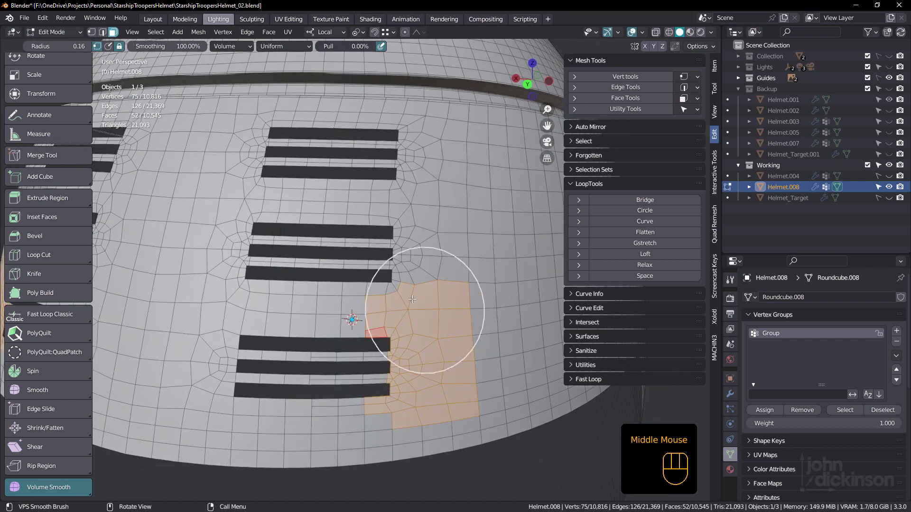
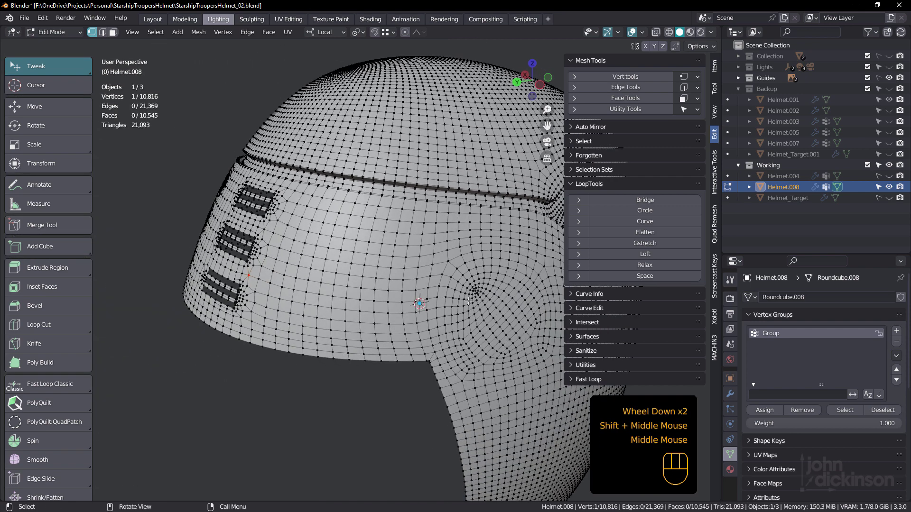
# Return to Object Mode and orbit to inspect the subdivided helmet surface around the slots.
pyautogui.scroll(3)
pyautogui.scroll(-3)
pyautogui.middleClick(368, 278)
pyautogui.moveTo(381, 278); pyautogui.dragTo(373, 276)
pyautogui.scroll(3)
pyautogui.press('Tab')
pyautogui.moveTo(367, 254); pyautogui.dragTo(375, 219)
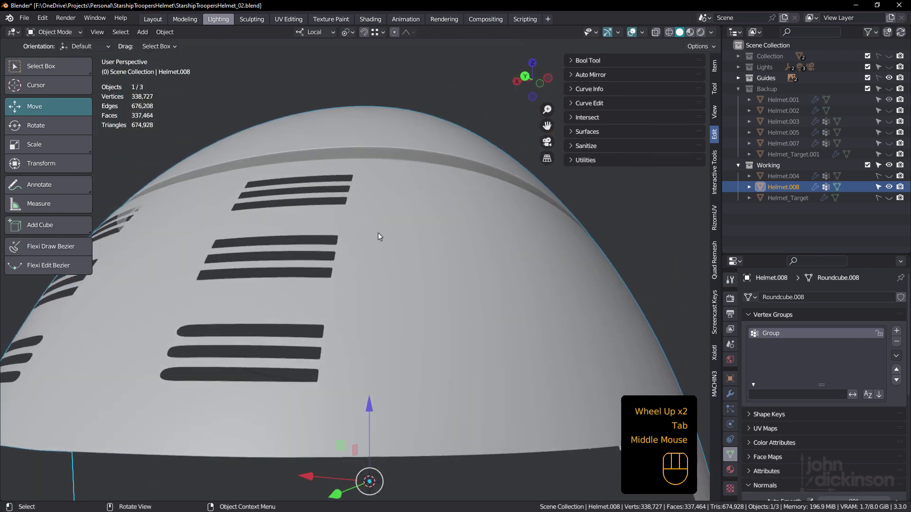
pyautogui.moveTo(712, 34); pyautogui.dragTo(494, 295)
pyautogui.moveTo(399, 292); pyautogui.dragTo(389, 318)
# Show the wireframe overlay on the shaded helmet and orbit to view it from several sides.
pyautogui.press('shift+space')
pyautogui.scroll(-3)
pyautogui.middleClick(431, 279)
pyautogui.moveTo(419, 267); pyautogui.dragTo(383, 262)
pyautogui.moveTo(462, 270); pyautogui.dragTo(412, 275)
pyautogui.moveTo(420, 273); pyautogui.dragTo(387, 271)
pyautogui.moveTo(393, 259); pyautogui.dragTo(501, 271)
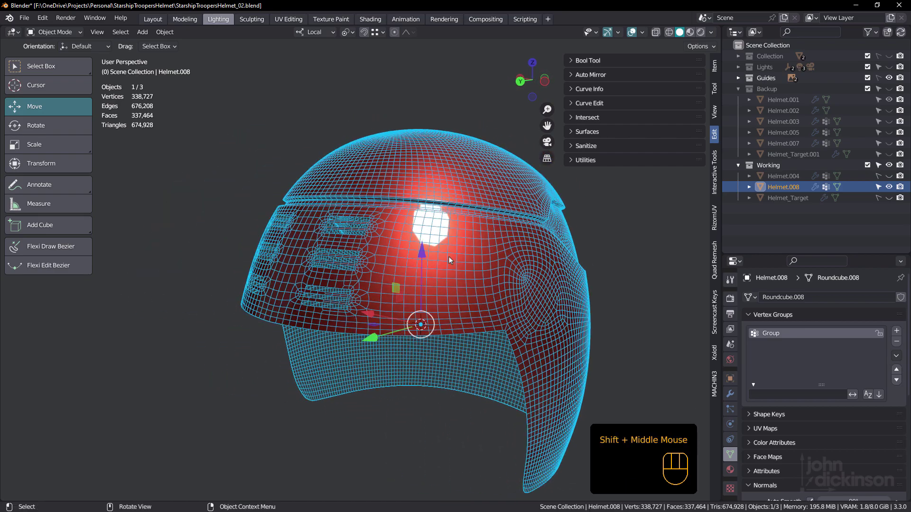